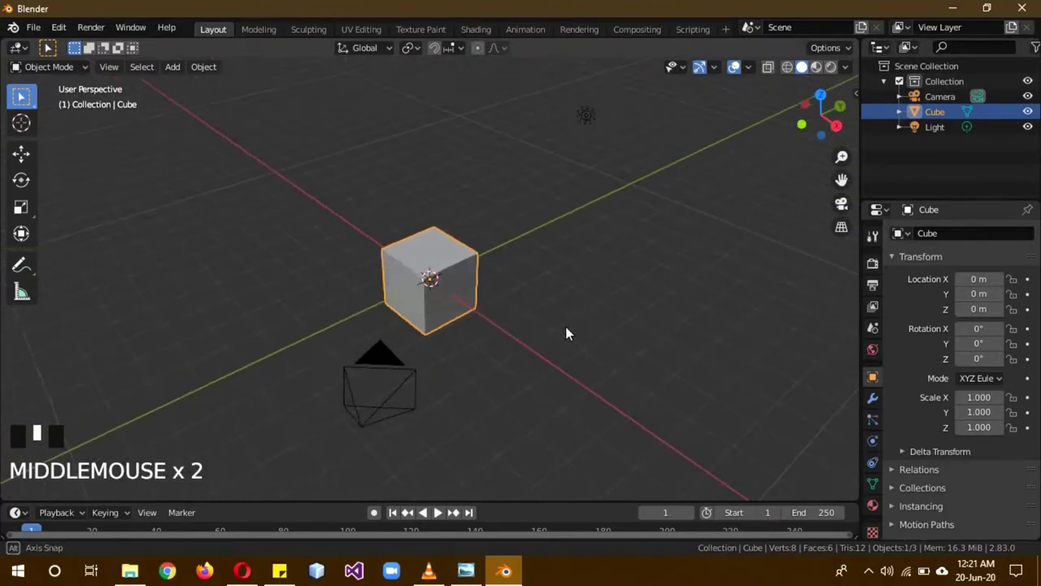
- Select the light, cube and camera in turn, then view the scene from the camera and side
{"action": "left_click", "coordinate": [591, 122]}
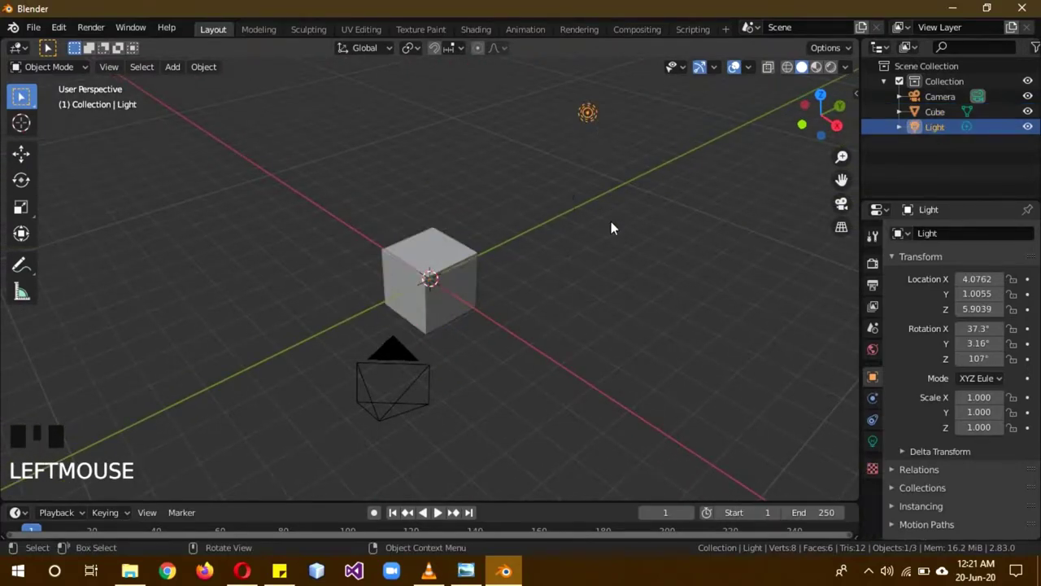
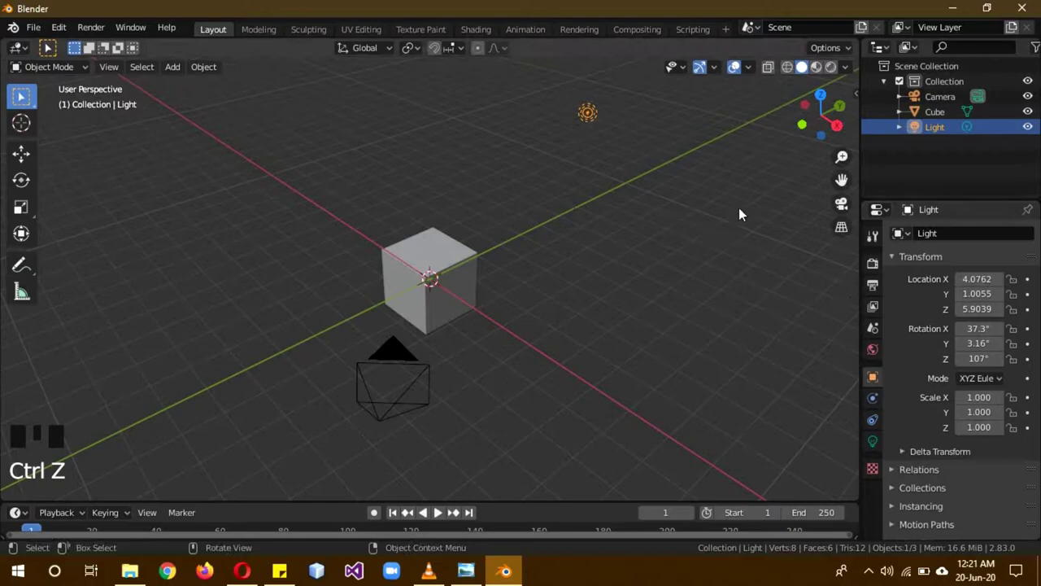
{"action": "left_click", "coordinate": [434, 282]}
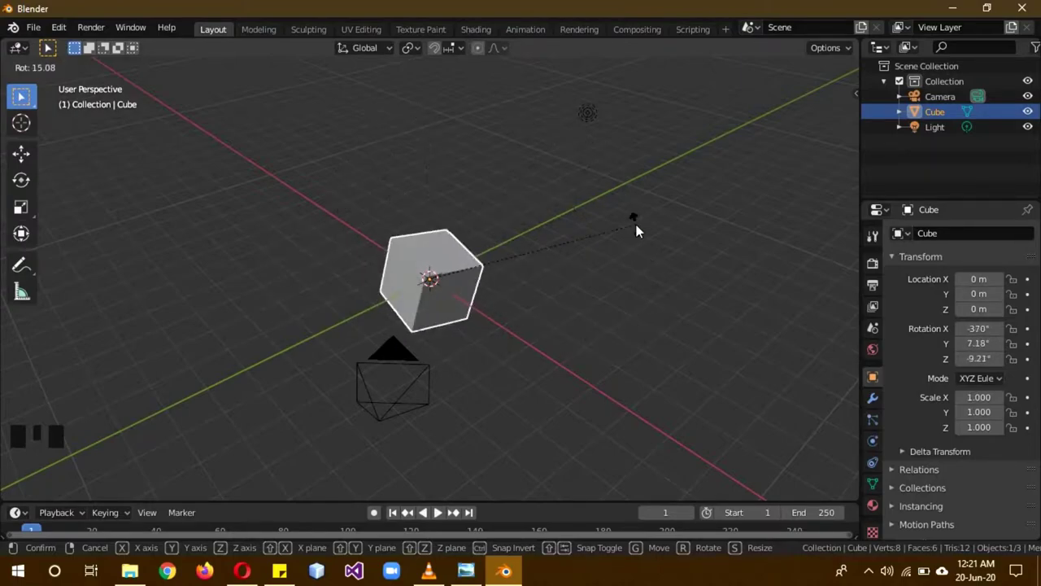
{"action": "left_click", "coordinate": [404, 368]}
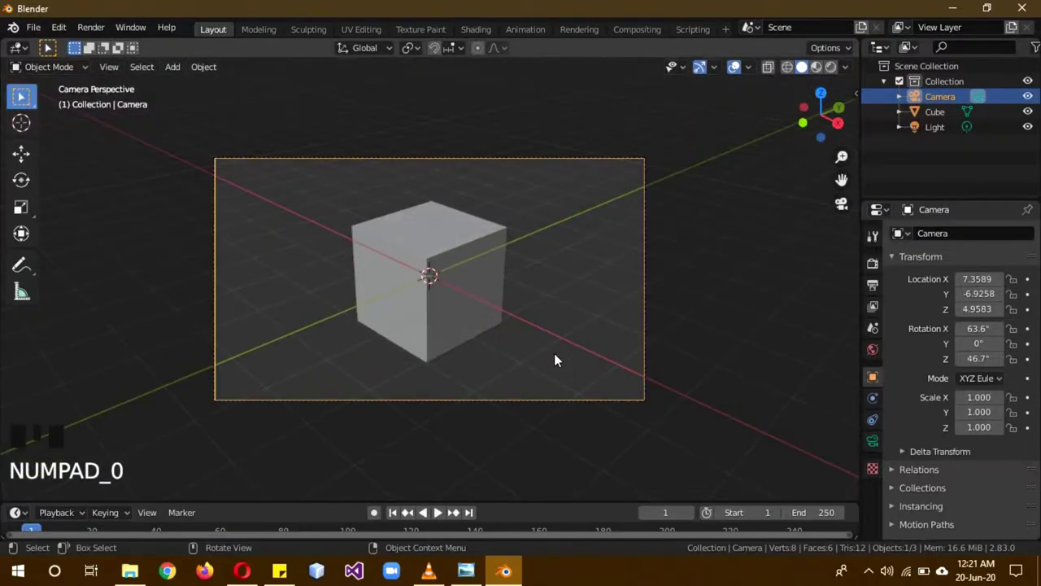
{"action": "key", "text": "KP_0"}
{"action": "left_click_drag", "start_coordinate": [508, 426], "coordinate": [632, 380]}
{"action": "key", "text": "KP_1"}
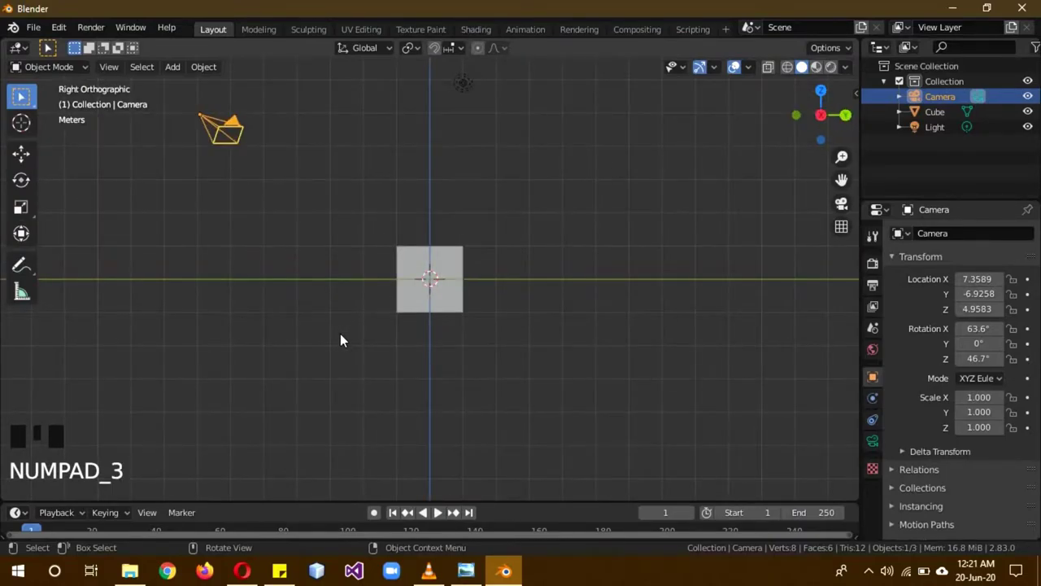
{"action": "left_click_drag", "start_coordinate": [377, 358], "coordinate": [76, 73]}
- Select the Cube and enter Edit Mode with all eight vertices selected
{"action": "left_click", "coordinate": [75, 72]}
{"action": "left_click", "coordinate": [417, 273]}
{"action": "left_click_drag", "start_coordinate": [83, 78], "coordinate": [427, 269]}
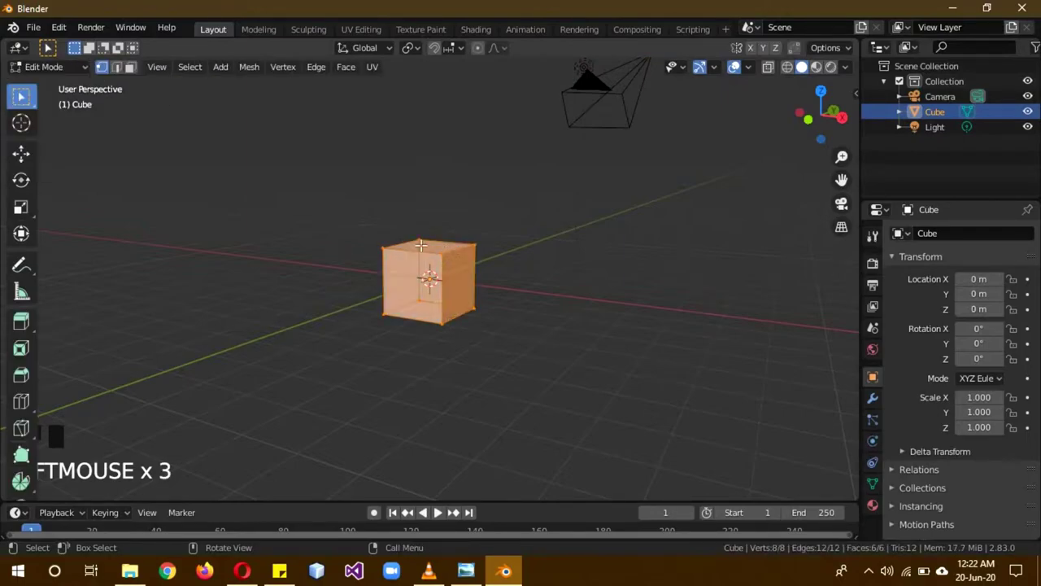
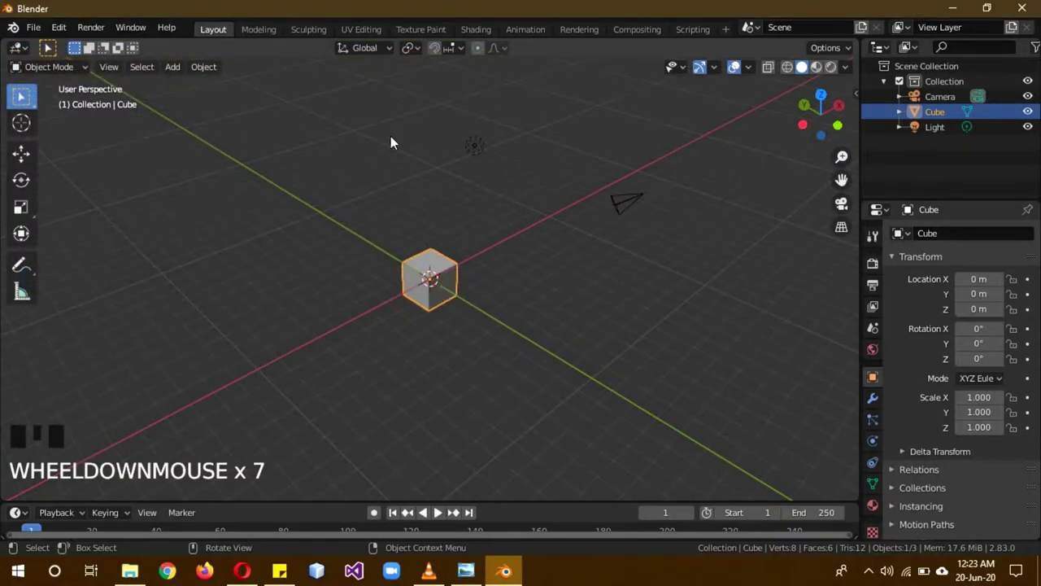
- Zoom and orbit the scene, then bring up and dismiss the Shift+A Add menu without adding
{"action": "scroll", "scroll_direction": "down", "scroll_amount": 3}
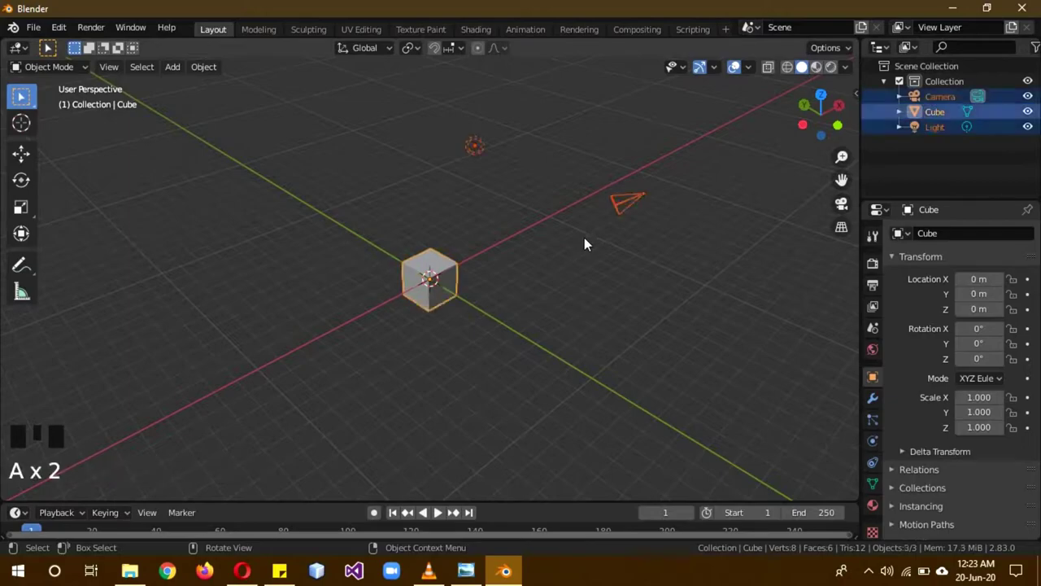
{"action": "scroll", "scroll_direction": "up", "scroll_amount": 3}
{"action": "left_click_drag", "start_coordinate": [474, 292], "coordinate": [553, 285]}
{"action": "scroll", "scroll_direction": "down", "scroll_amount": 3}
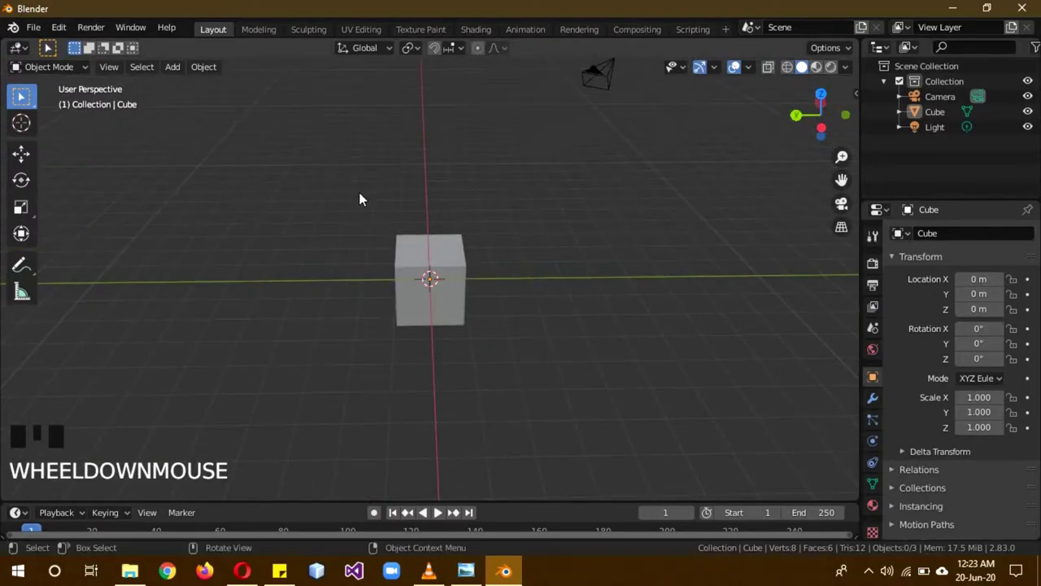
{"action": "key", "text": "shift+a"}
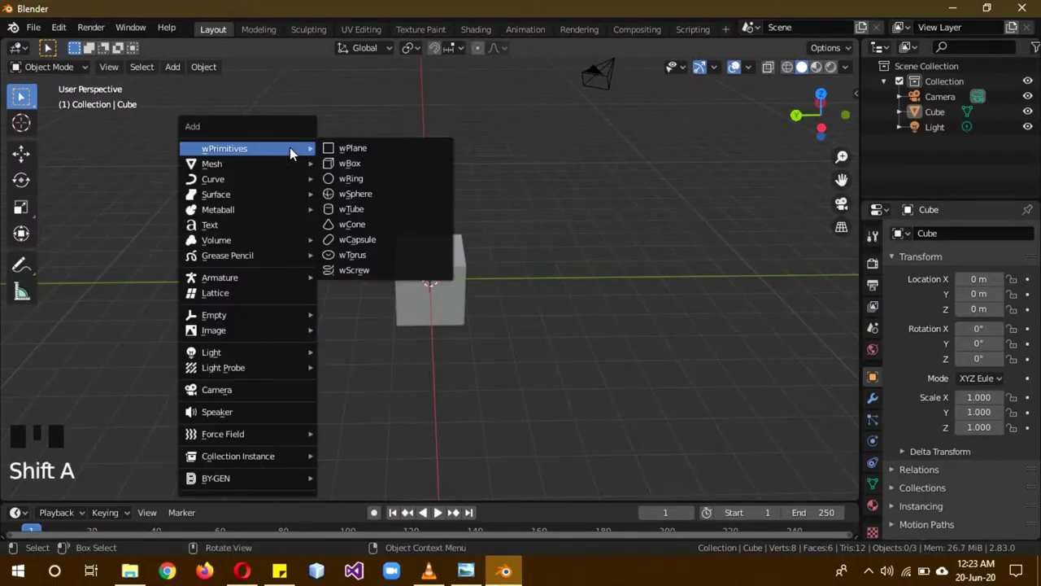
{"action": "key", "text": "shift+a"}
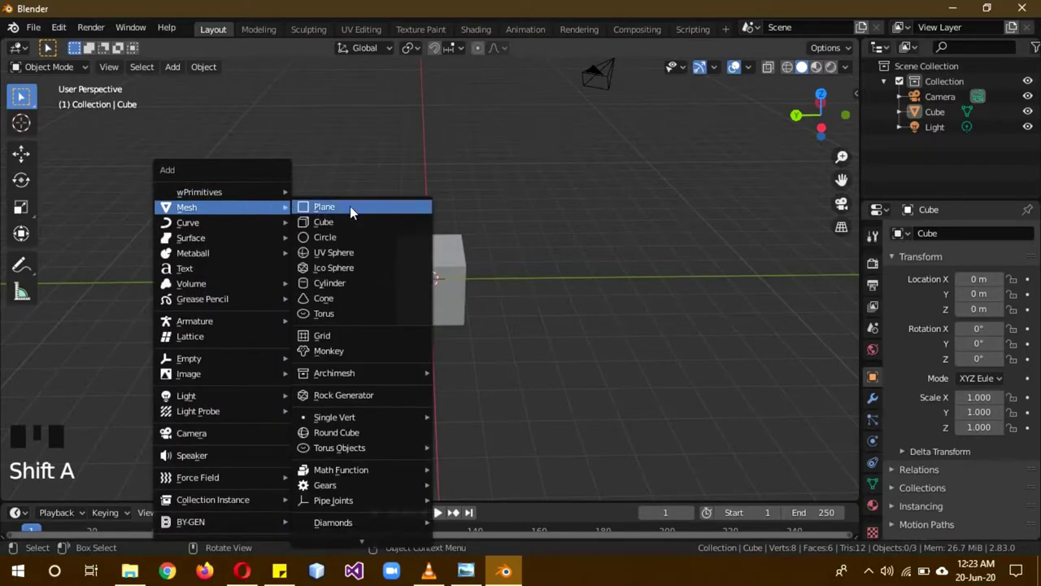
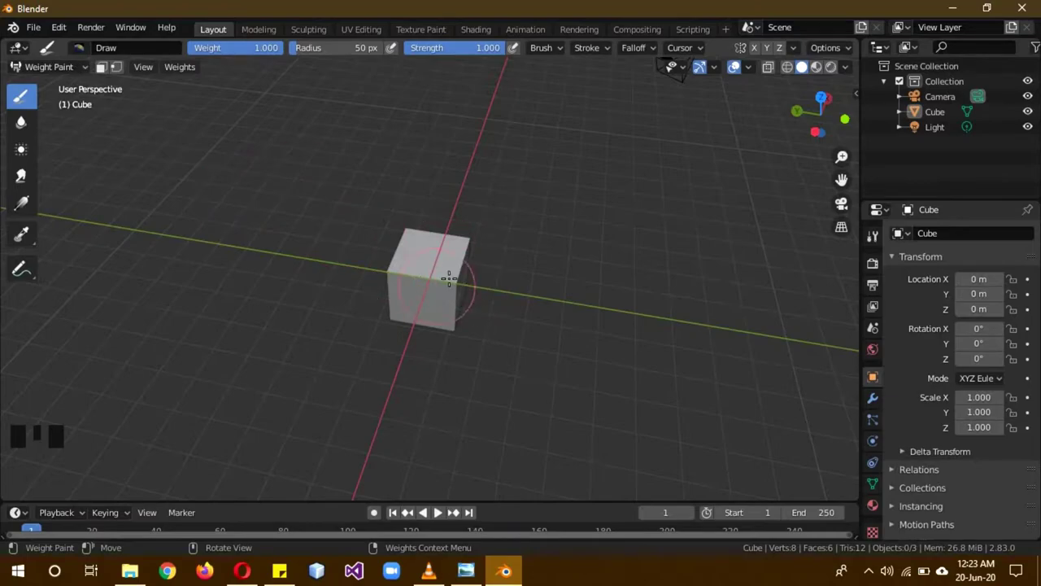
- Orbit the view around the scene while back in Object Mode
{"action": "left_click_drag", "start_coordinate": [61, 71], "coordinate": [71, 76]}
{"action": "left_click_drag", "start_coordinate": [527, 326], "coordinate": [645, 323]}
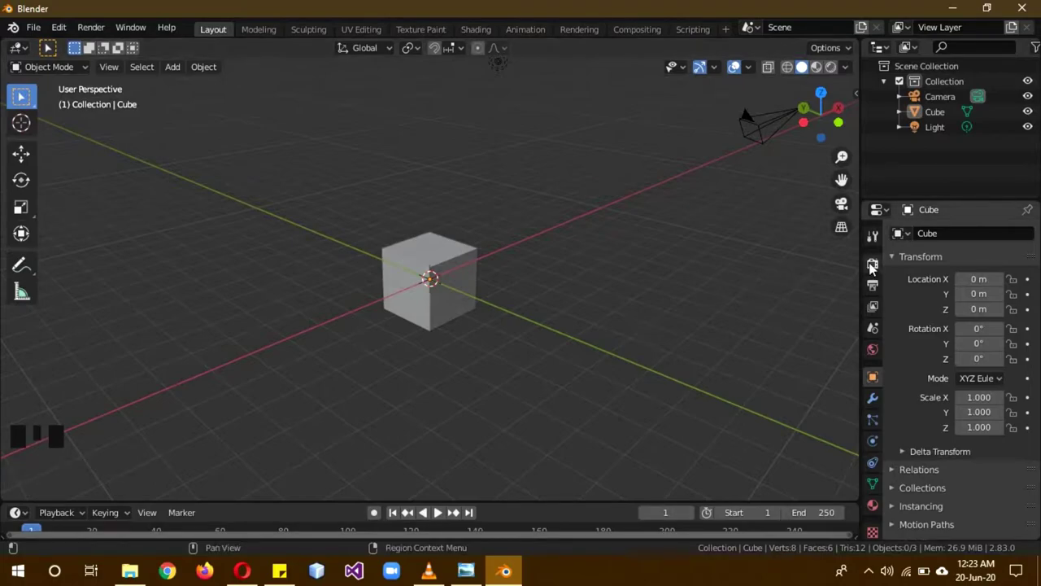
- Inspect the render sample count and switch off Viewport Denoising in the sampling settings
{"action": "left_click", "coordinate": [874, 271]}
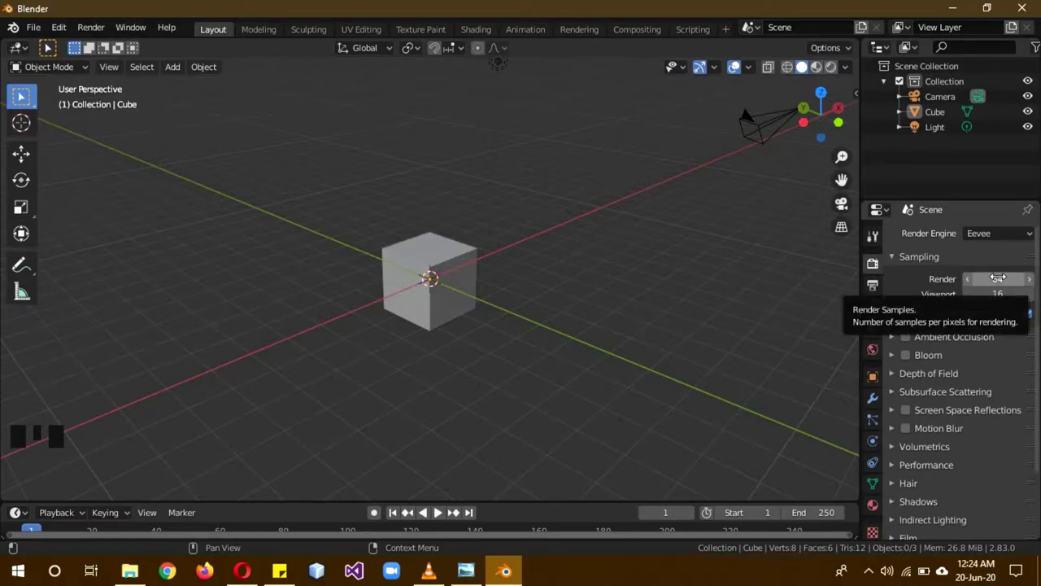
{"action": "left_click_drag", "start_coordinate": [979, 242], "coordinate": [979, 254]}
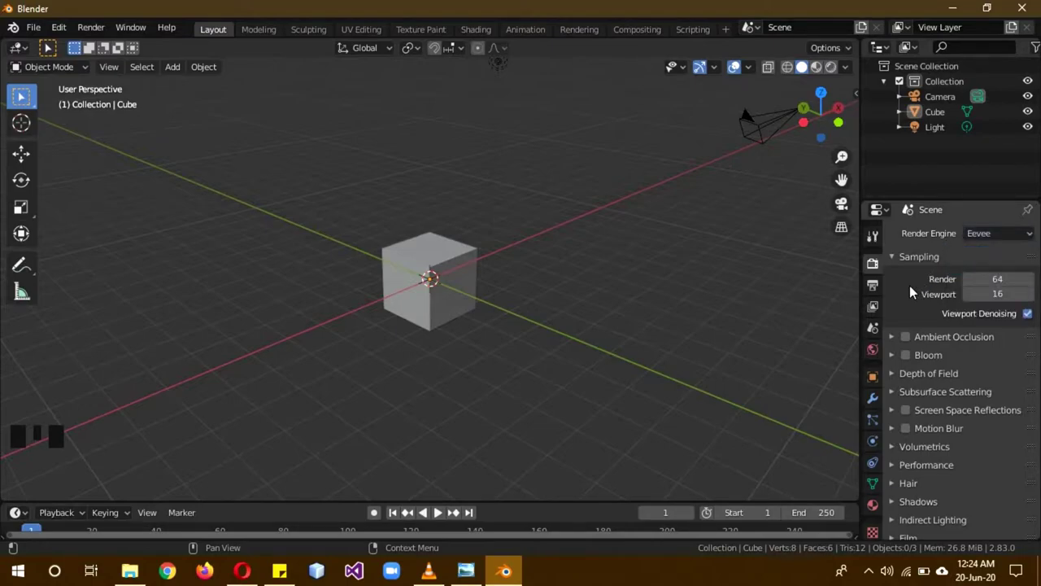
{"action": "left_click", "coordinate": [1028, 322]}
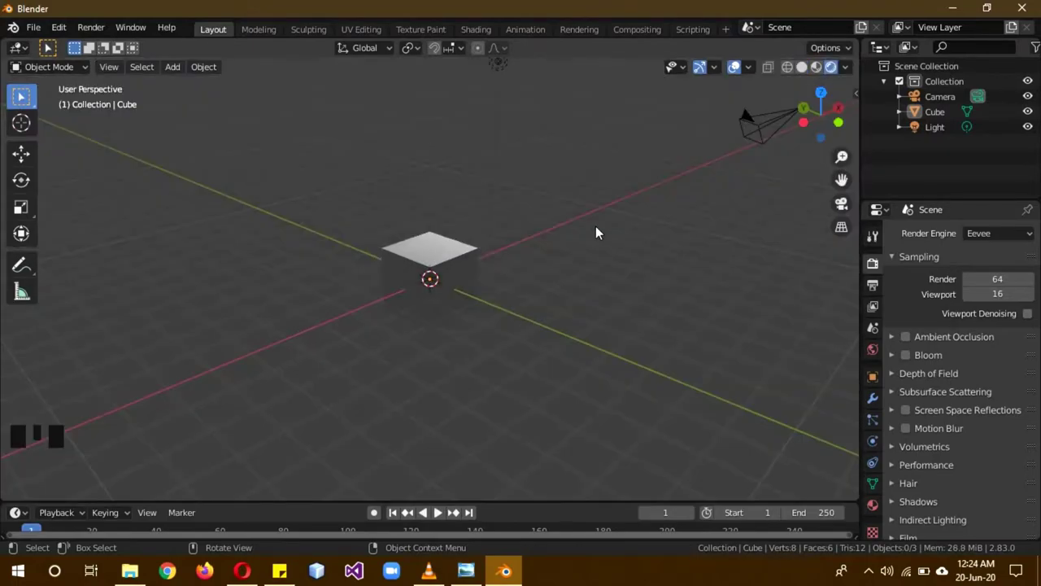
- Cycle the viewport through Wireframe and Material Preview, then set it back to Solid shading
{"action": "left_click_drag", "start_coordinate": [598, 236], "coordinate": [510, 314]}
{"action": "scroll", "scroll_direction": "up", "scroll_amount": 3}
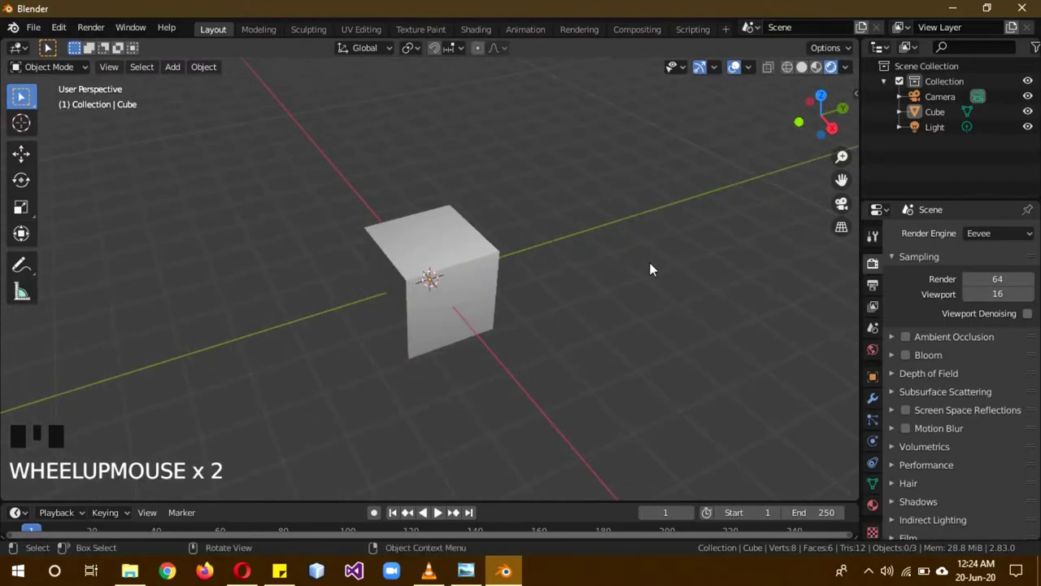
{"action": "key", "text": "z"}
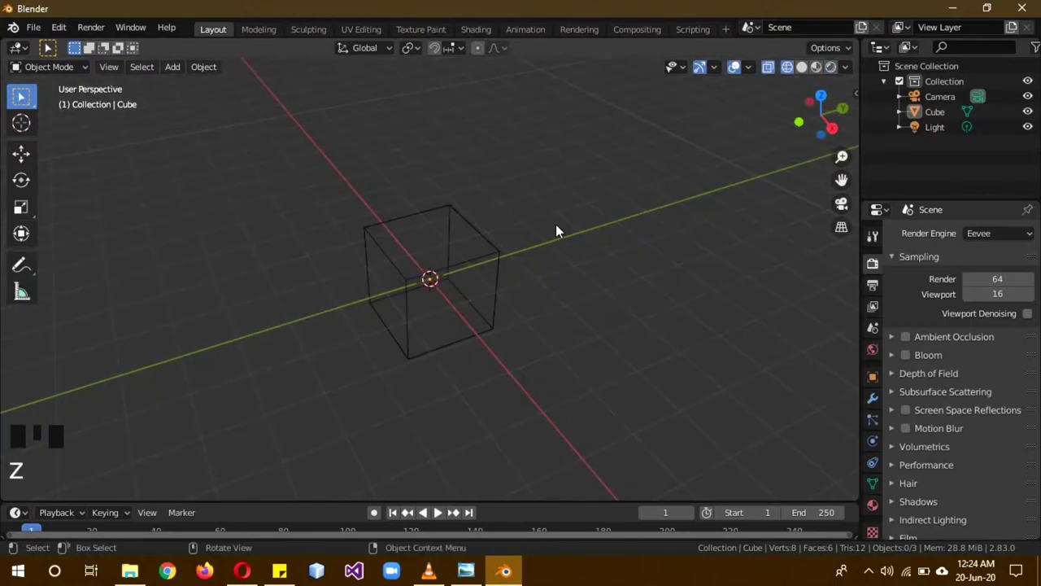
{"action": "left_click_drag", "start_coordinate": [512, 295], "coordinate": [627, 306]}
{"action": "key", "text": "z"}
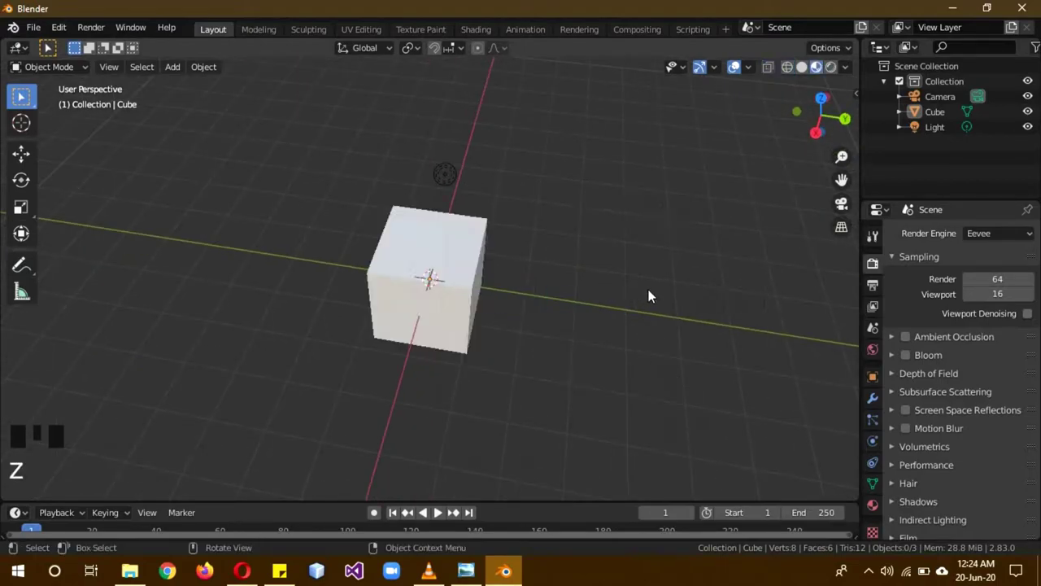
{"action": "left_click_drag", "start_coordinate": [618, 325], "coordinate": [558, 319]}
{"action": "key", "text": "z"}
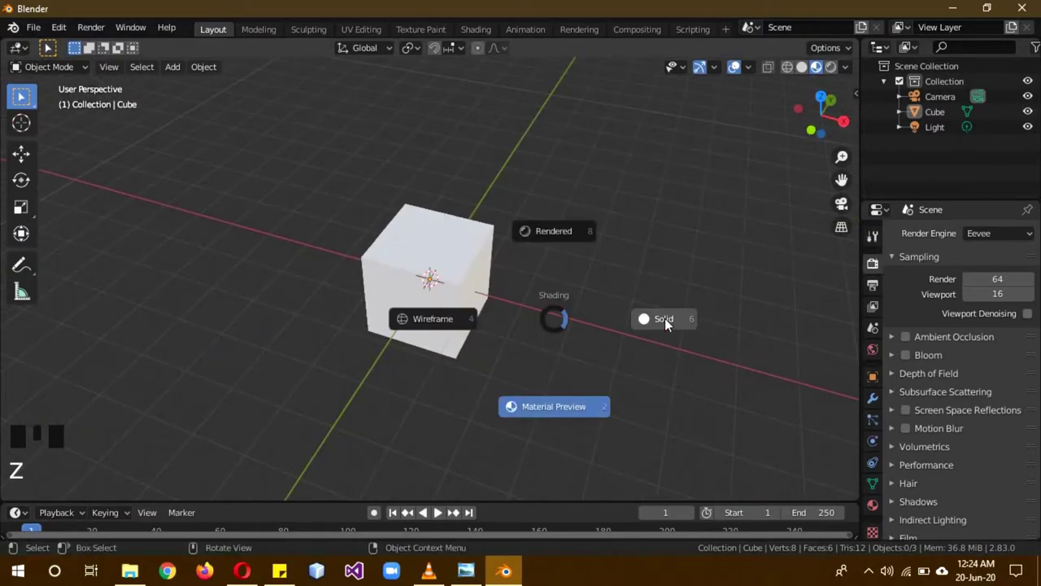
{"action": "left_click_drag", "start_coordinate": [582, 332], "coordinate": [955, 341]}
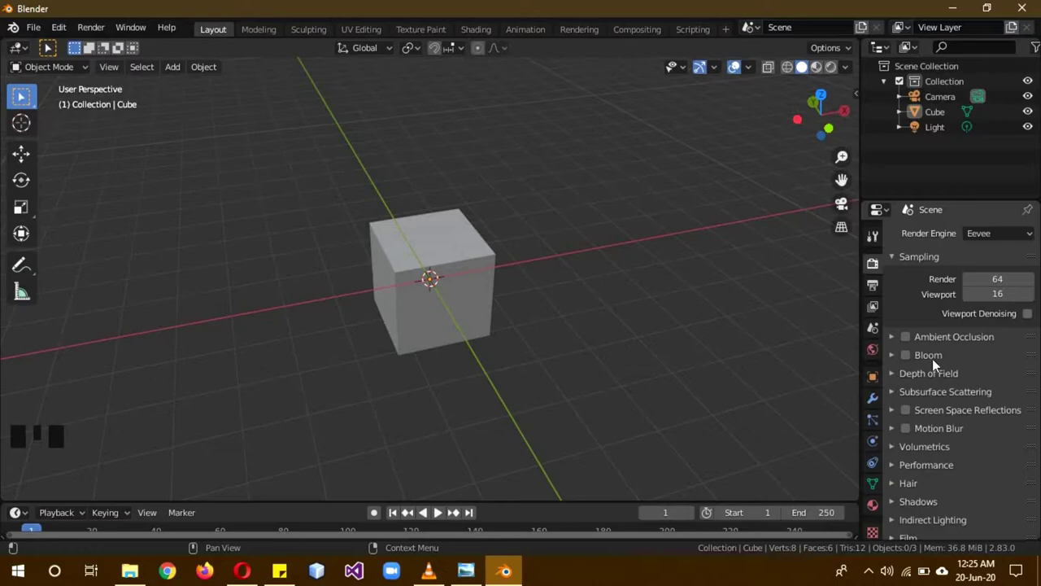
- Scroll the Eevee render properties, briefly expanding and collapsing the Volumetrics section
{"action": "left_click_drag", "start_coordinate": [964, 392], "coordinate": [953, 427]}
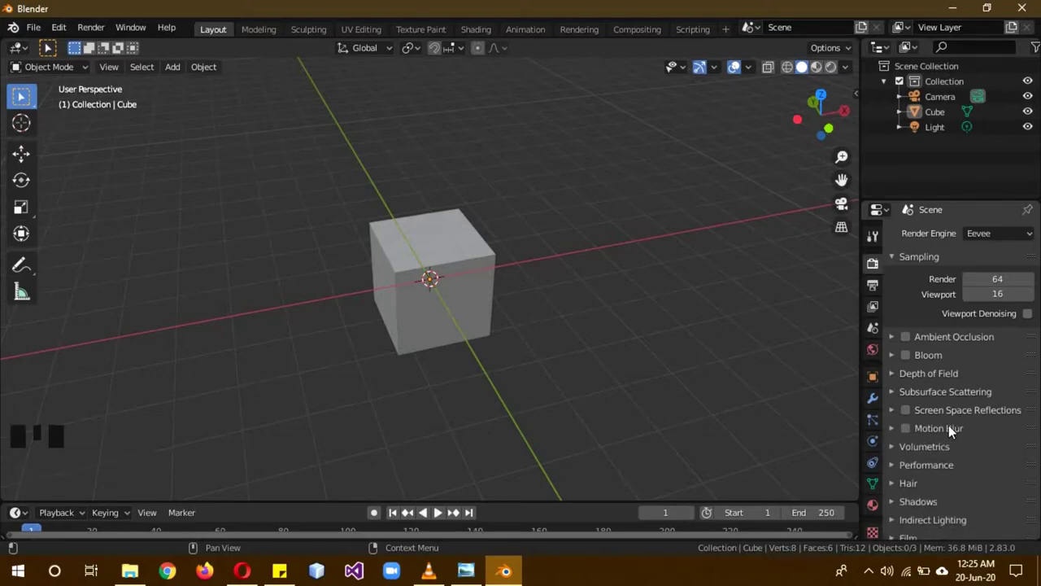
{"action": "left_click", "coordinate": [934, 451]}
{"action": "scroll", "scroll_direction": "down", "scroll_amount": 3}
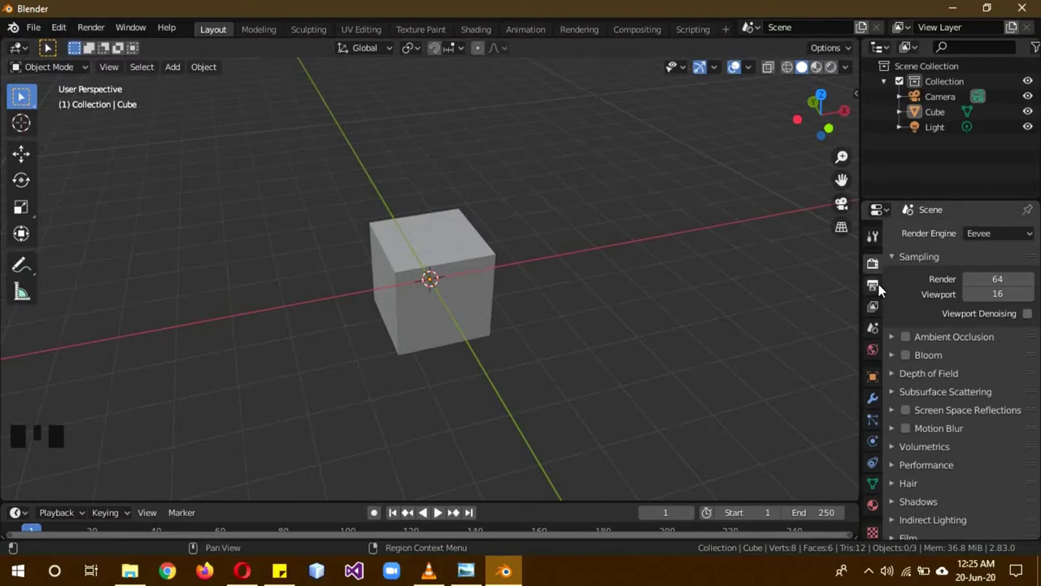
- Show the Output dimensions settings and scrub the timeline playhead back to frame 0
{"action": "left_click", "coordinate": [869, 285]}
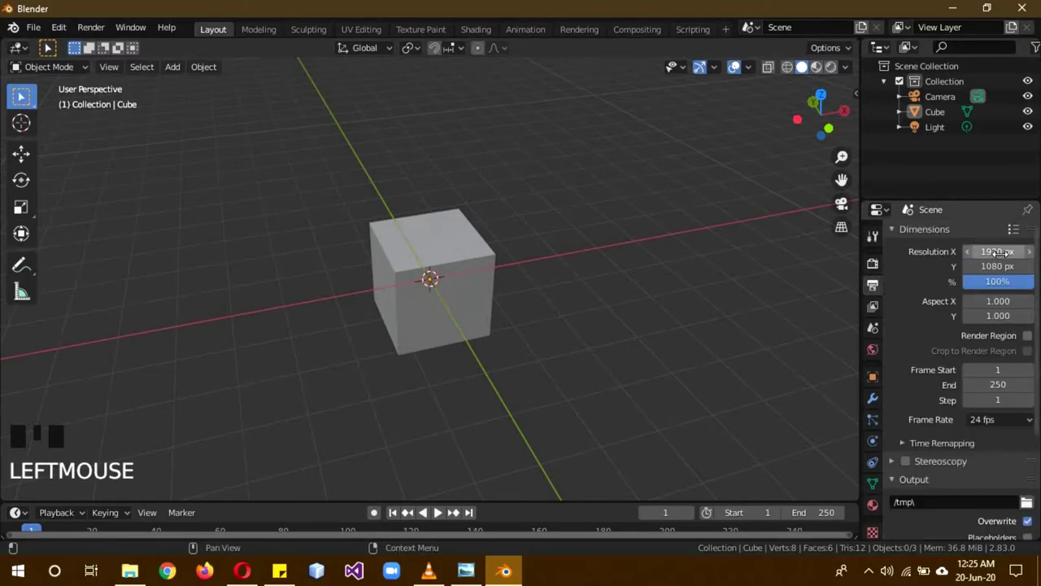
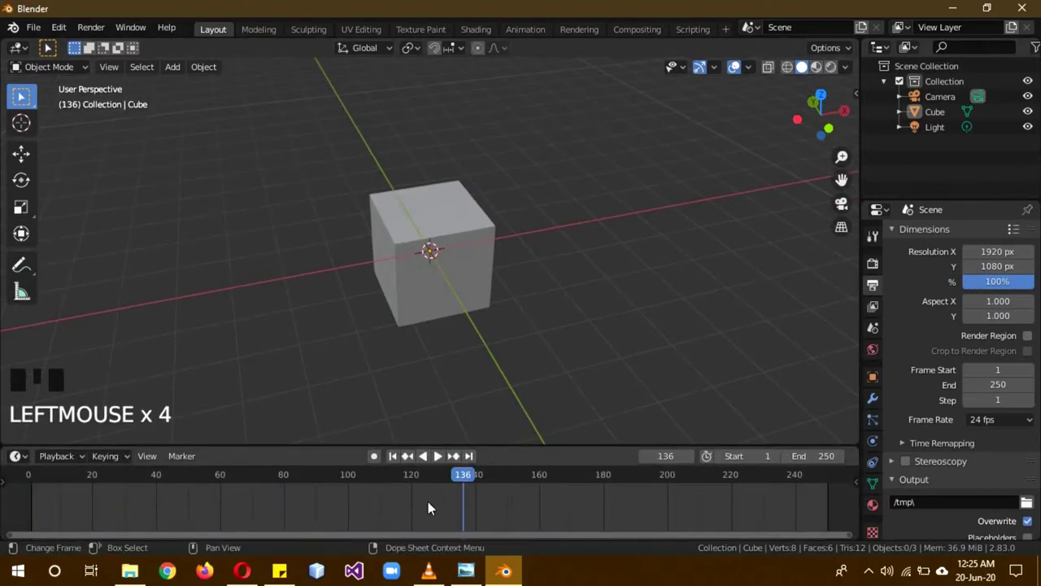
{"action": "left_click_drag", "start_coordinate": [464, 487], "coordinate": [566, 253]}
{"action": "scroll", "scroll_direction": "down", "scroll_amount": 3}
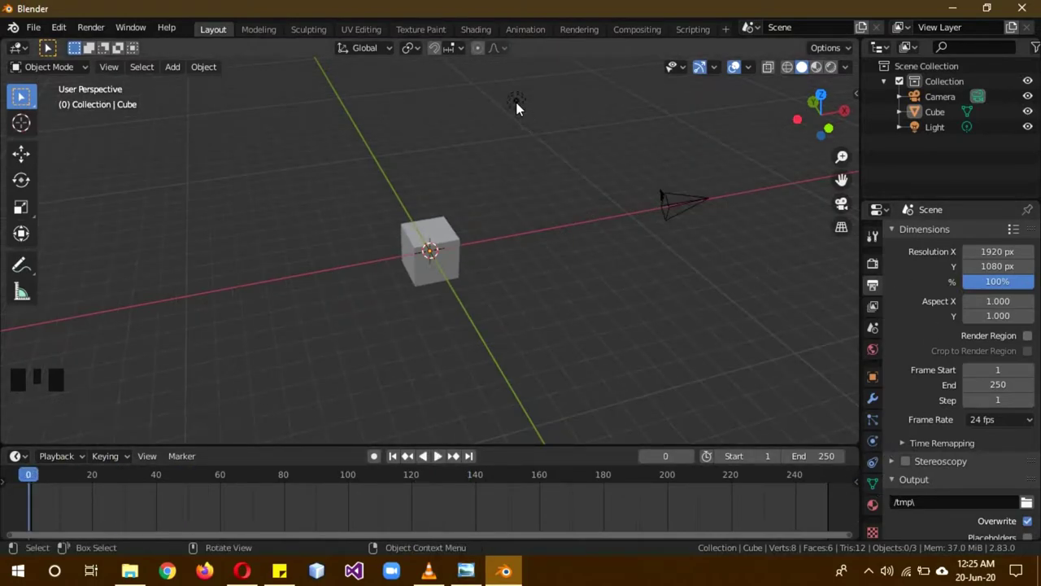
- Make the Camera active and show its lens settings in Object Data properties
{"action": "left_click", "coordinate": [522, 107]}
{"action": "left_click", "coordinate": [880, 443]}
{"action": "left_click", "coordinate": [677, 204]}
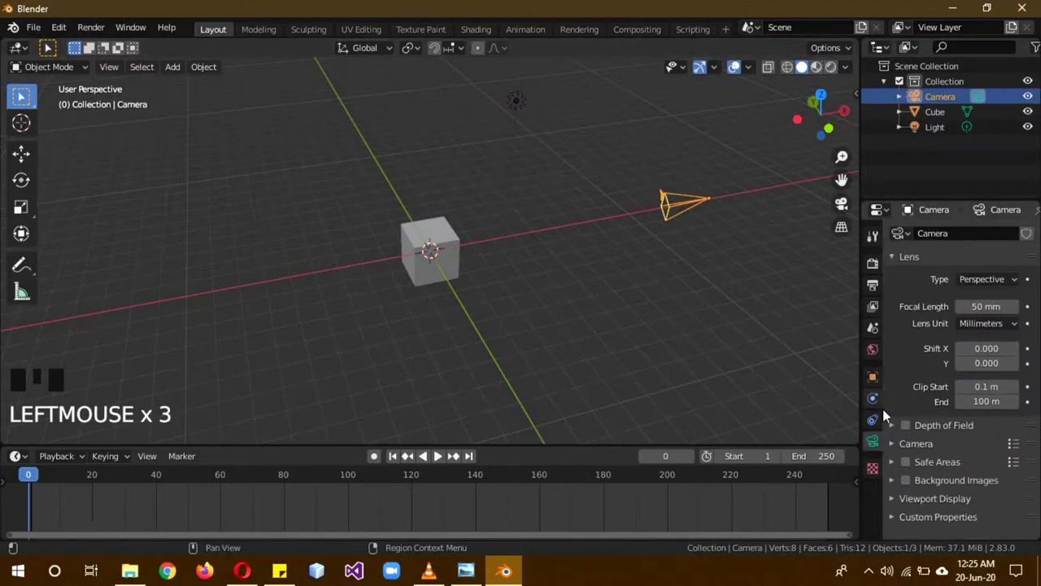
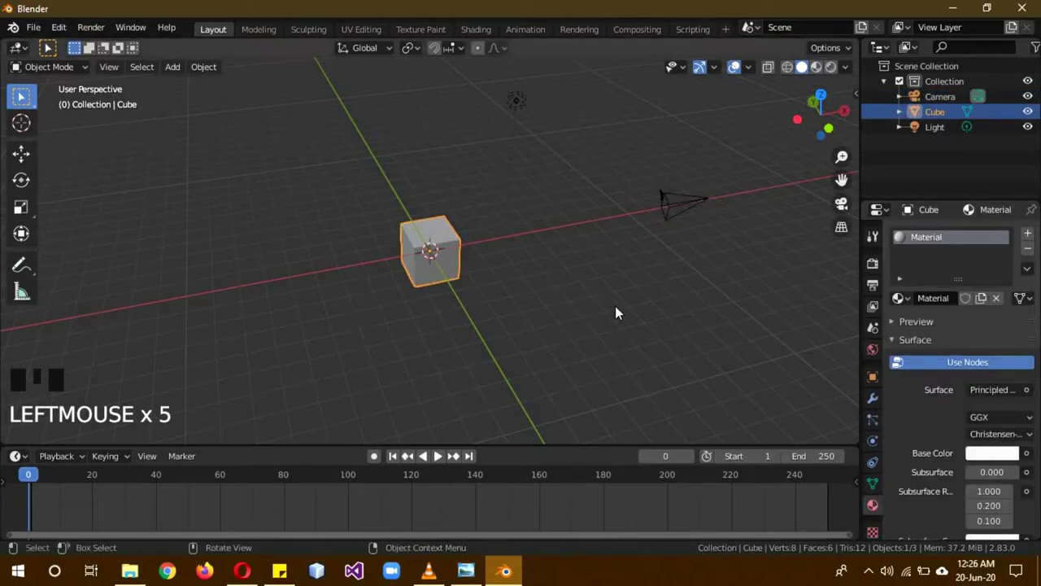
- Toggle the viewport shading with Z while the Cube's base colour becomes pale pink
{"action": "key", "text": "z"}
{"action": "key", "text": "z"}
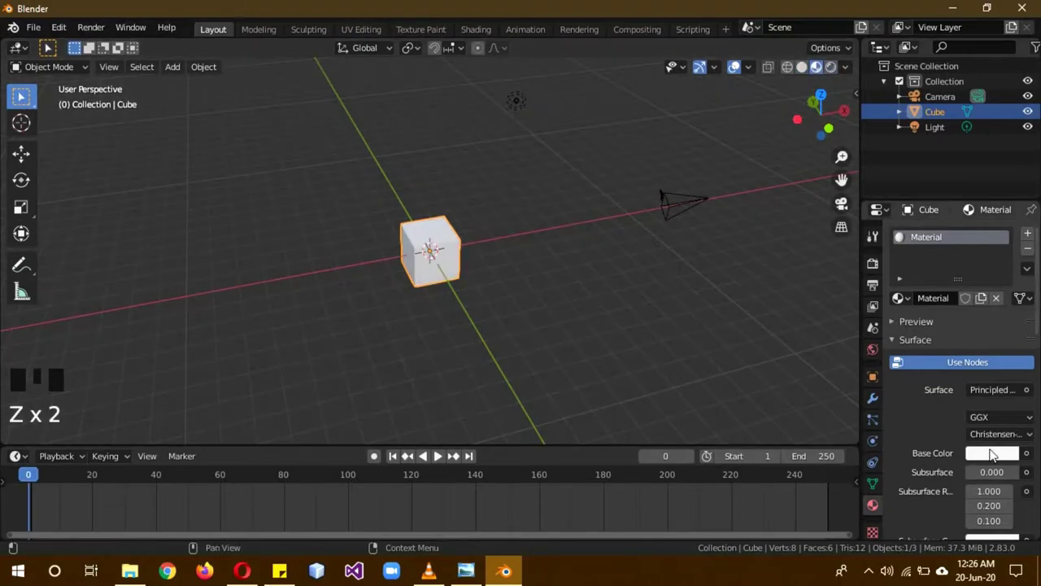
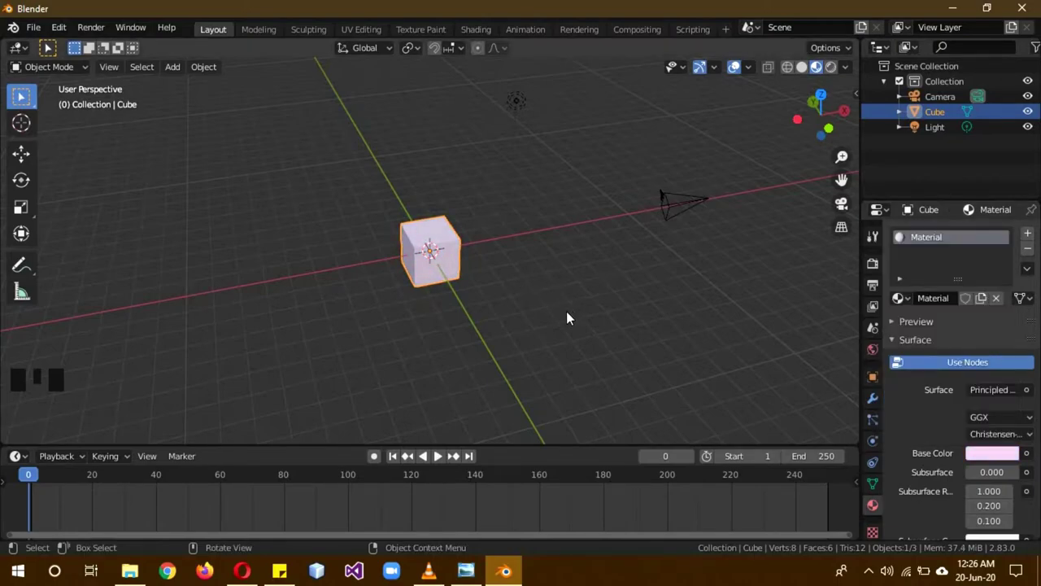
{"action": "key", "text": "z"}
{"action": "key", "text": "z"}
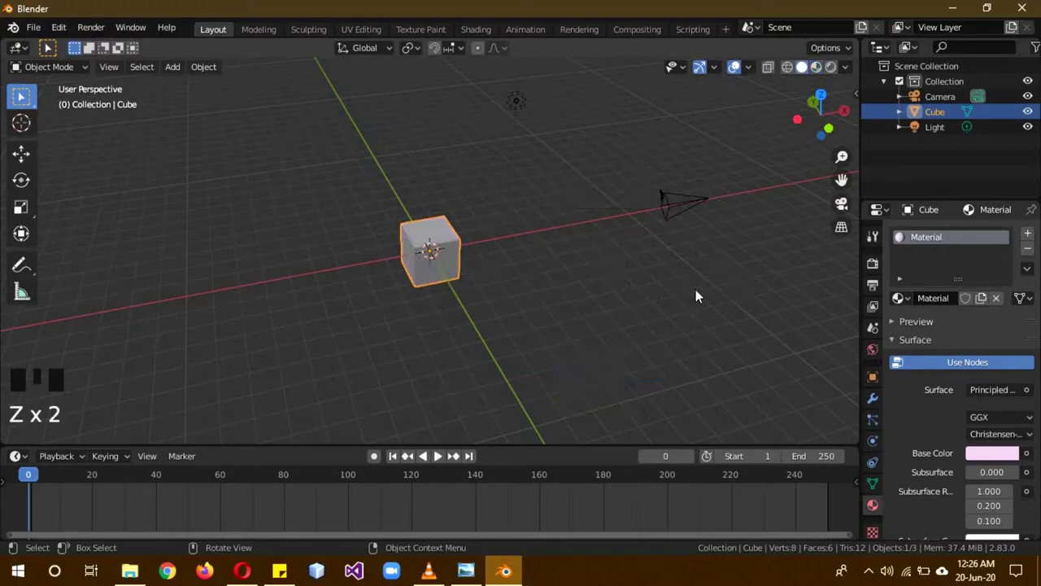
- Browse the Cube's mesh data, Constraints and Physics settings, ending on the Modifier settings
{"action": "left_click", "coordinate": [874, 488]}
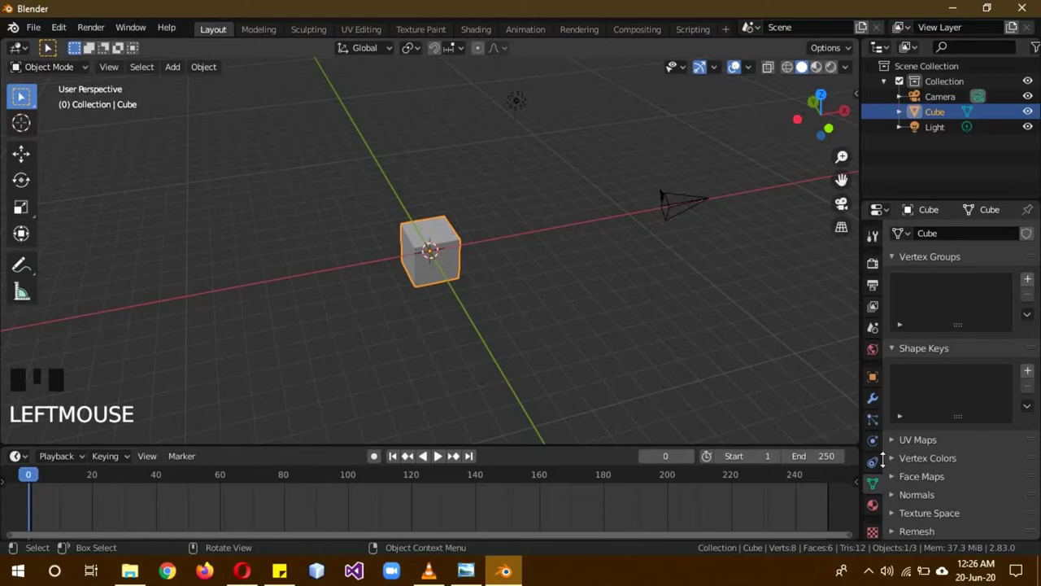
{"action": "left_click", "coordinate": [877, 459]}
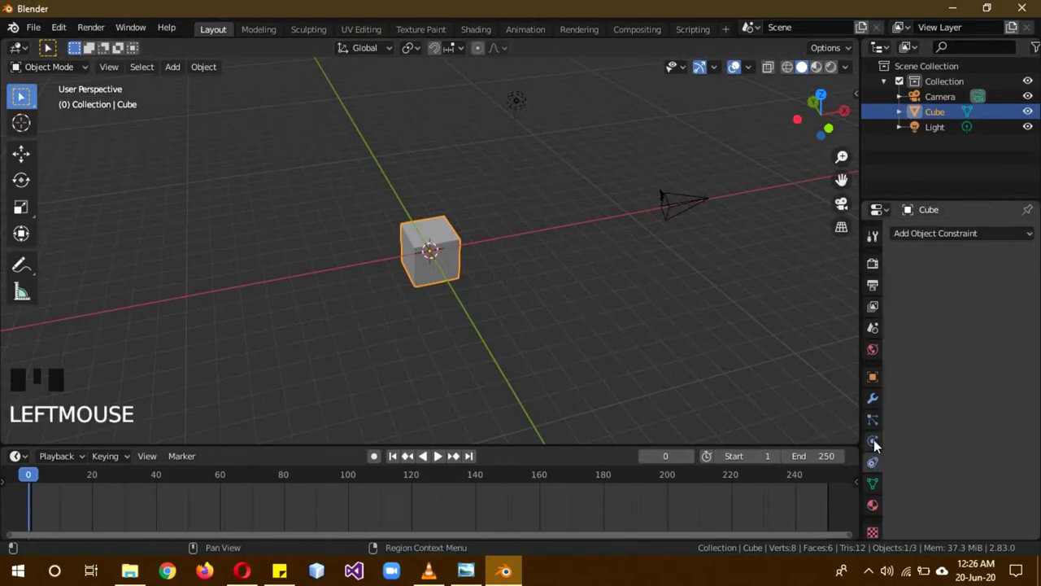
{"action": "left_click", "coordinate": [878, 441]}
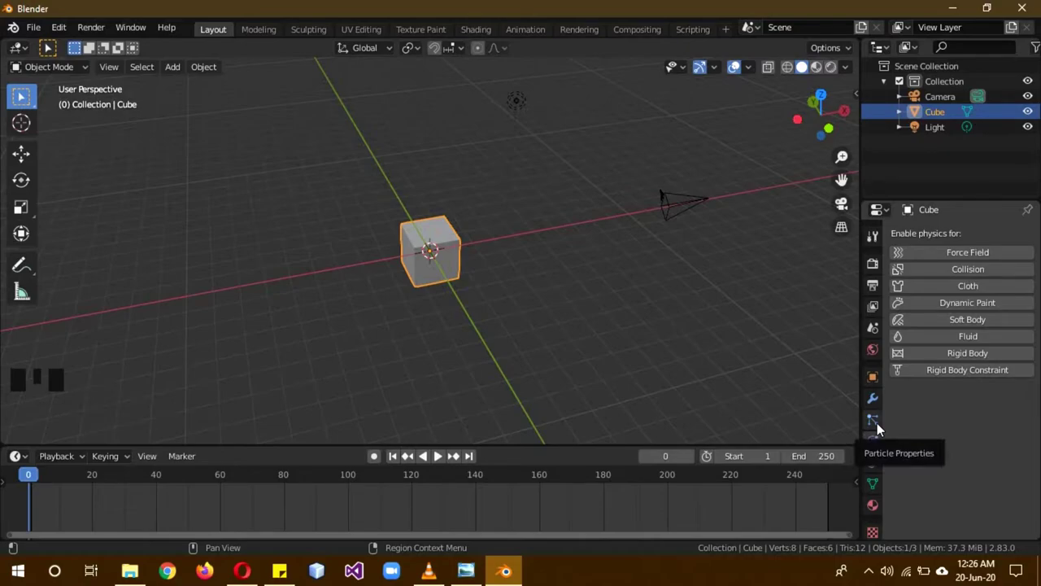
{"action": "left_click", "coordinate": [877, 400]}
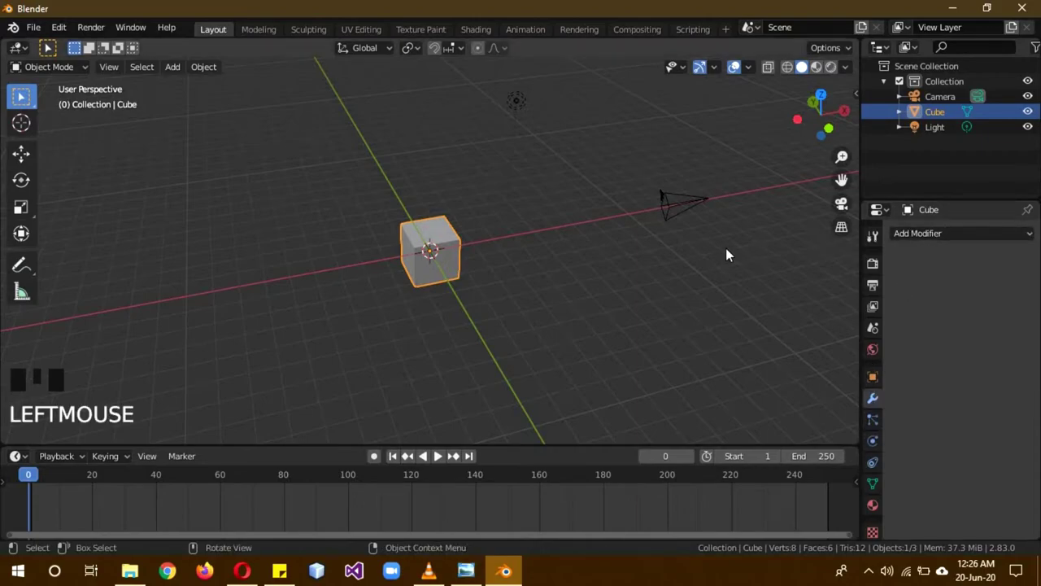
{"action": "scroll", "scroll_direction": "up", "scroll_amount": 3}
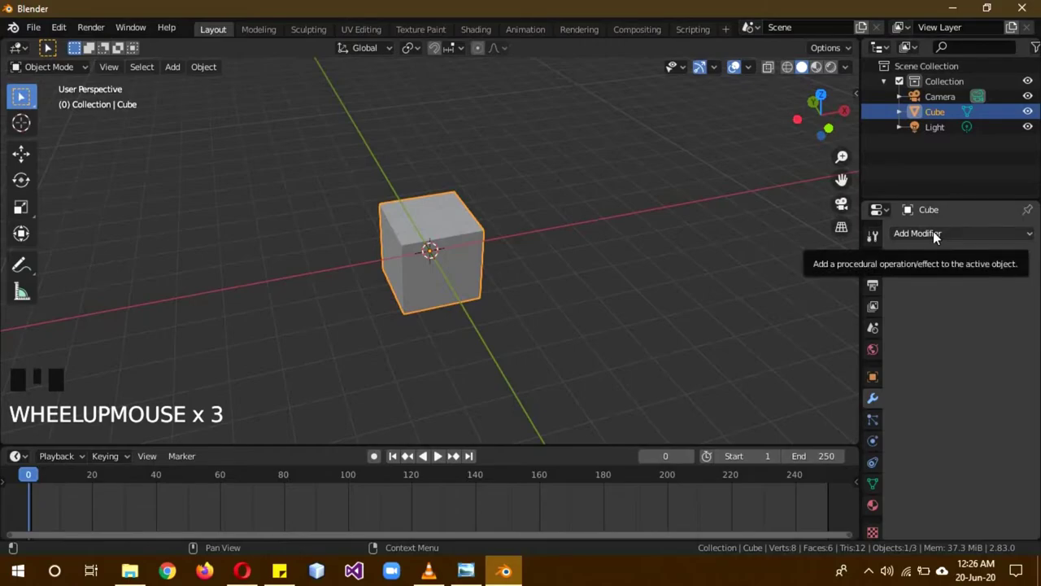
- Add a Subdivision Surface modifier with Viewport and Render levels 3, rounding the cube
{"action": "left_click", "coordinate": [940, 237]}
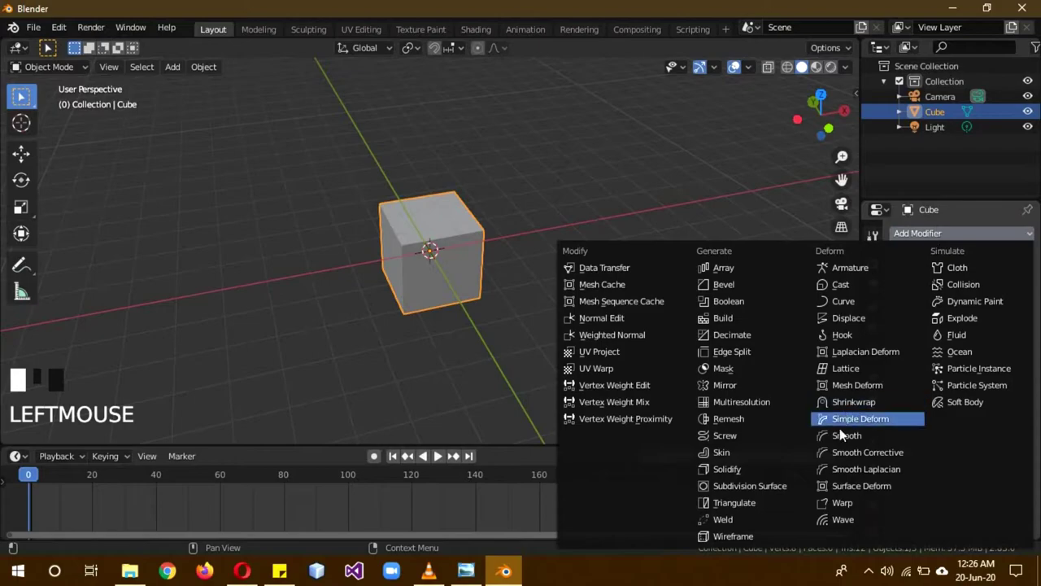
{"action": "scroll", "scroll_direction": "up", "scroll_amount": 3}
{"action": "left_click_drag", "start_coordinate": [900, 342], "coordinate": [956, 353]}
{"action": "left_click_drag", "start_coordinate": [955, 353], "coordinate": [961, 339]}
{"action": "left_click_drag", "start_coordinate": [961, 339], "coordinate": [589, 251]}
{"action": "left_click_drag", "start_coordinate": [589, 251], "coordinate": [571, 307]}
{"action": "scroll", "scroll_direction": "up", "scroll_amount": 3}
{"action": "left_click_drag", "start_coordinate": [691, 312], "coordinate": [607, 255]}
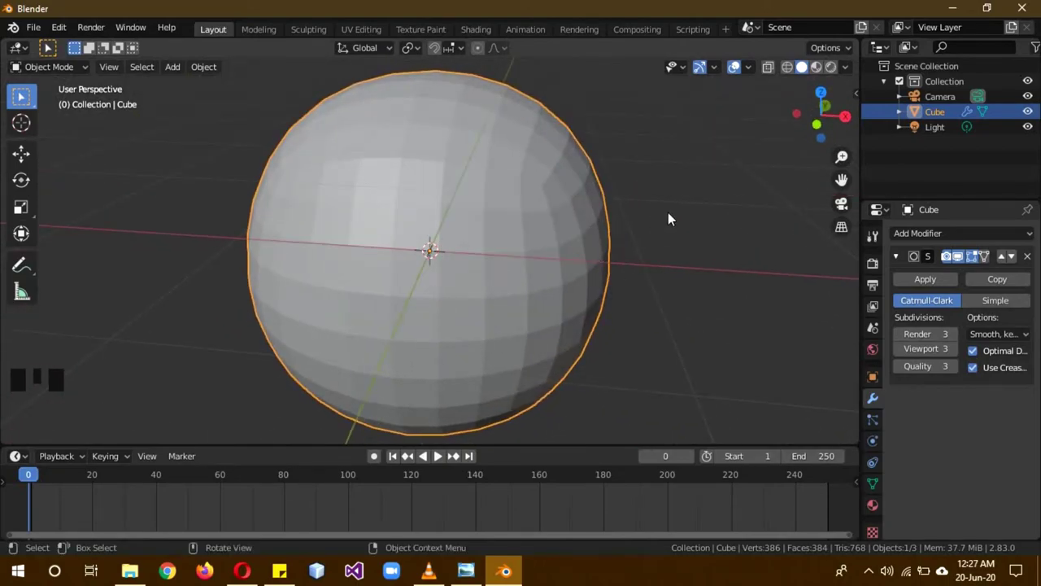
- Shade the Cube smooth from its context menu, then reopen the Add Modifier list
{"action": "right_click", "coordinate": [692, 162]}
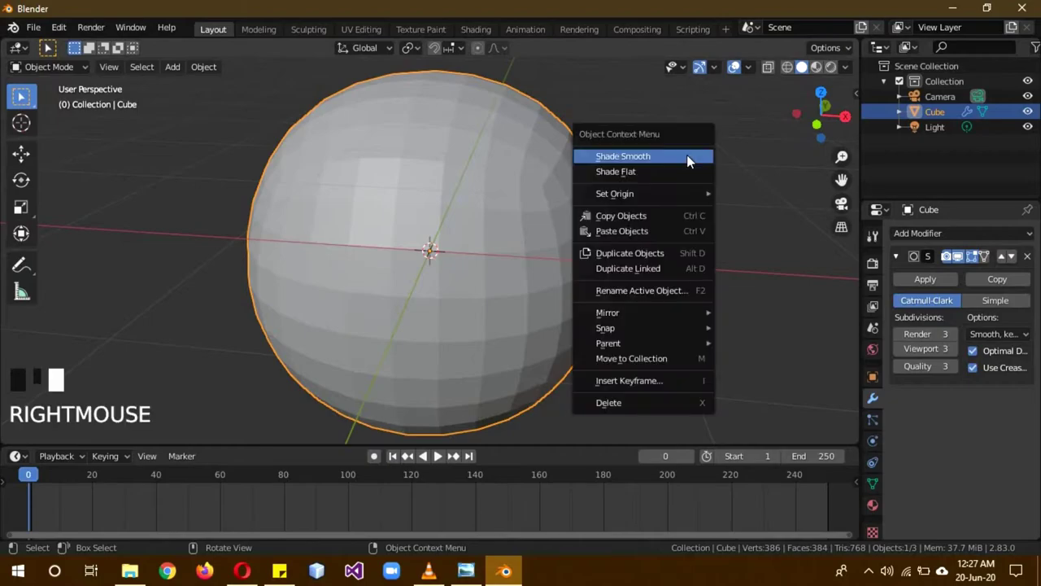
{"action": "left_click_drag", "start_coordinate": [688, 164], "coordinate": [704, 150]}
{"action": "left_click_drag", "start_coordinate": [704, 150], "coordinate": [903, 261]}
{"action": "left_click", "coordinate": [903, 261]}
{"action": "left_click", "coordinate": [930, 240]}
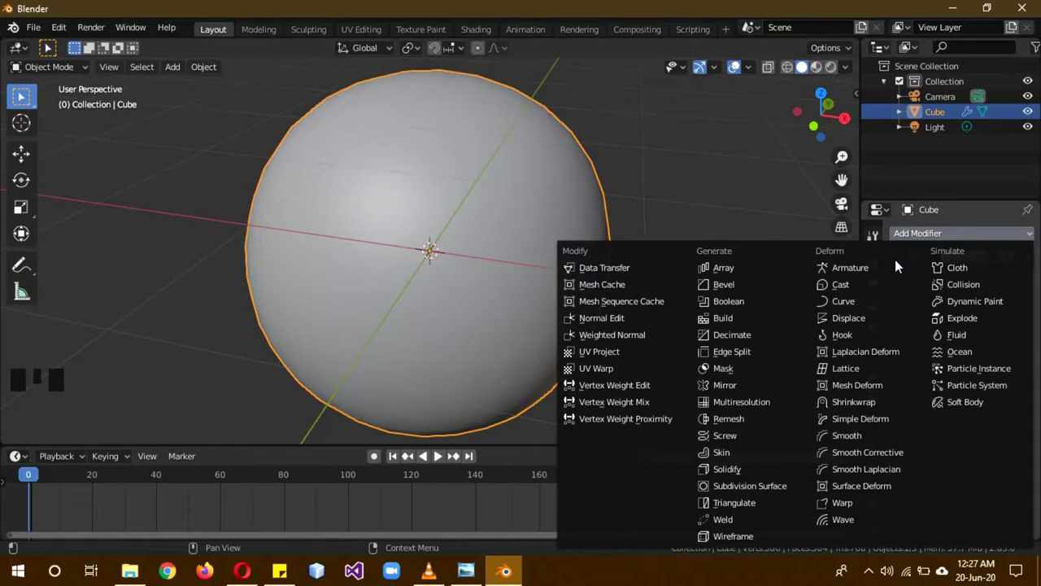
- Add a Mirror modifier across X with merge, and switch to front view
{"action": "scroll", "scroll_direction": "down", "scroll_amount": 3}
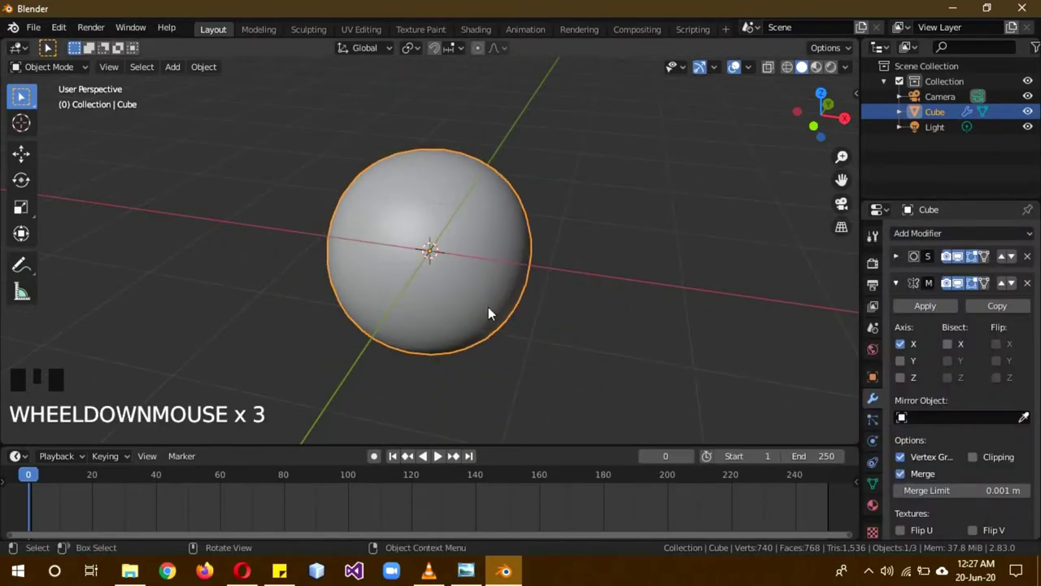
{"action": "key", "text": "KP_1"}
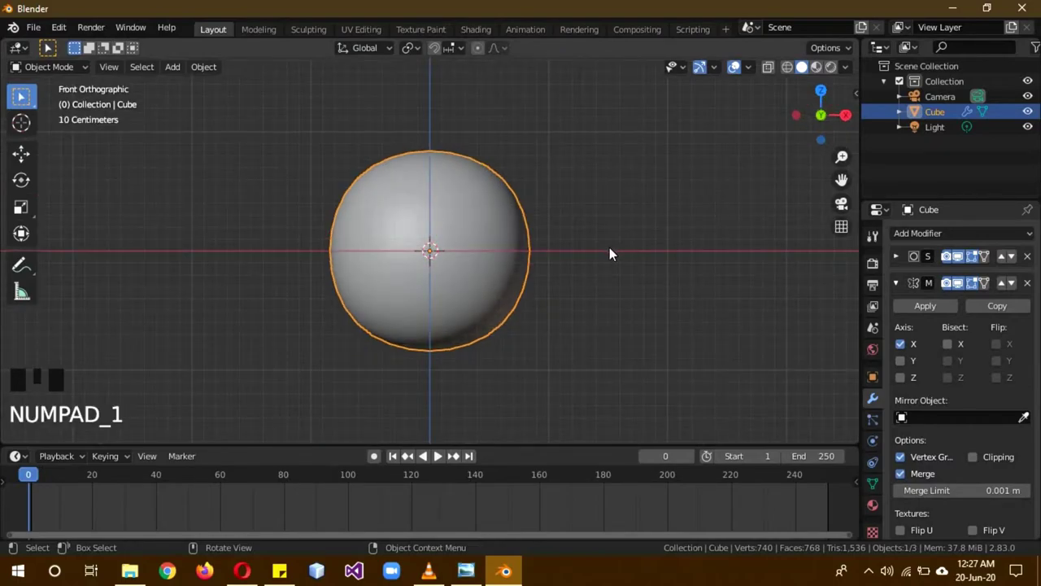
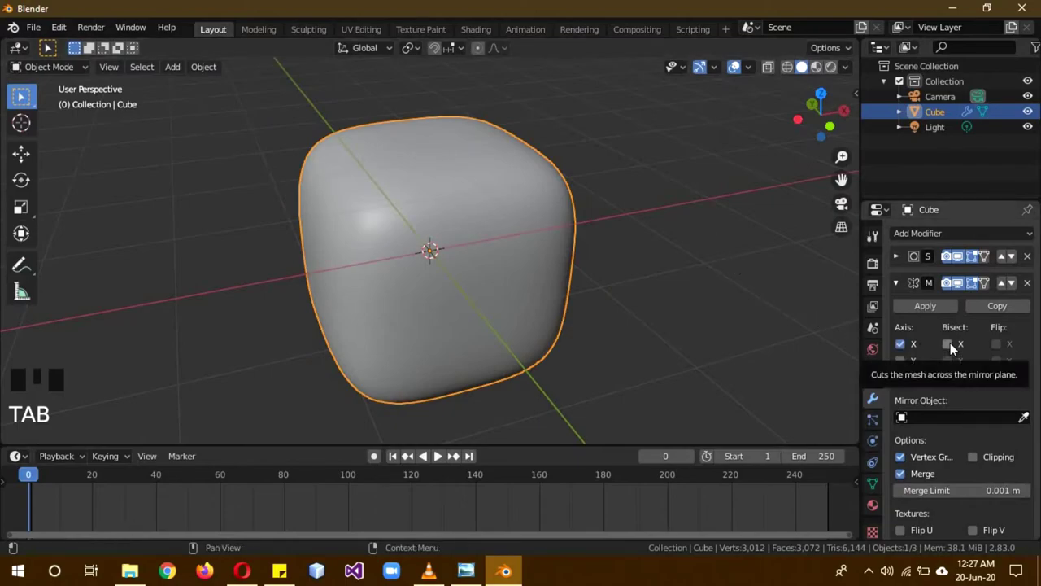
- Enable Bisect X on the Mirror modifier and return to Edit Mode on the mesh
{"action": "key", "text": "b"}
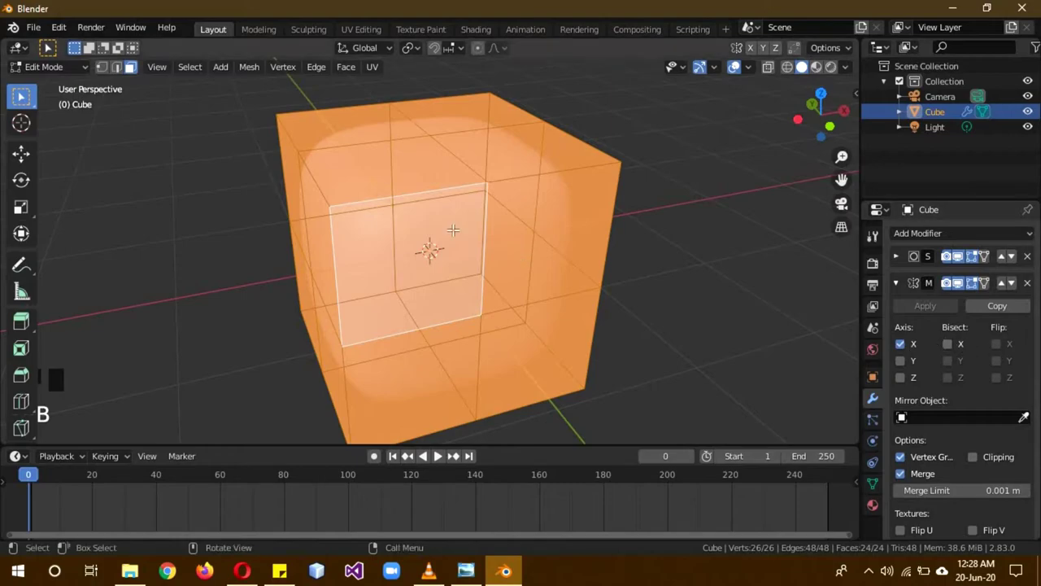
{"action": "left_click", "coordinate": [957, 350]}
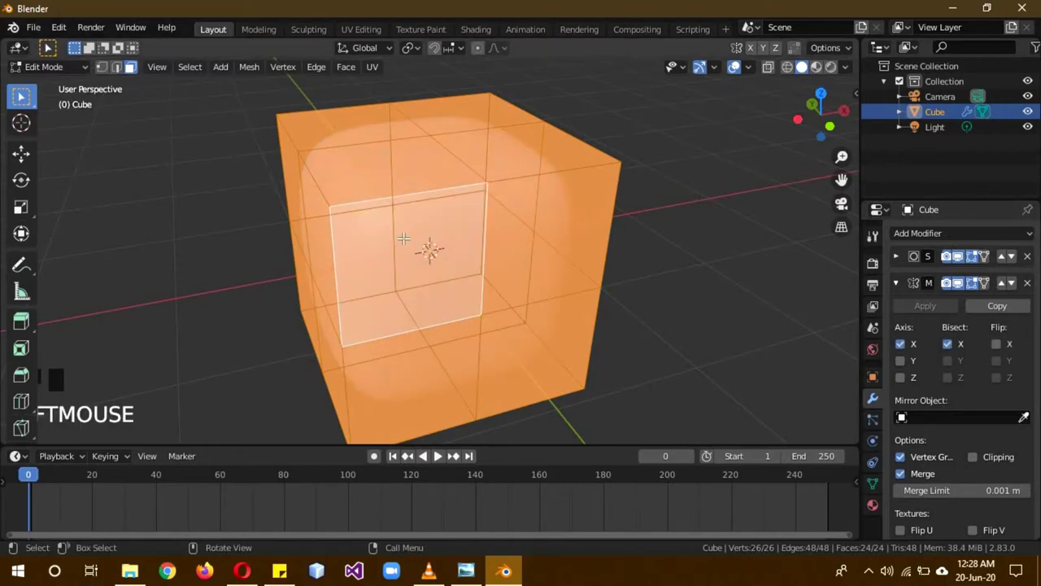
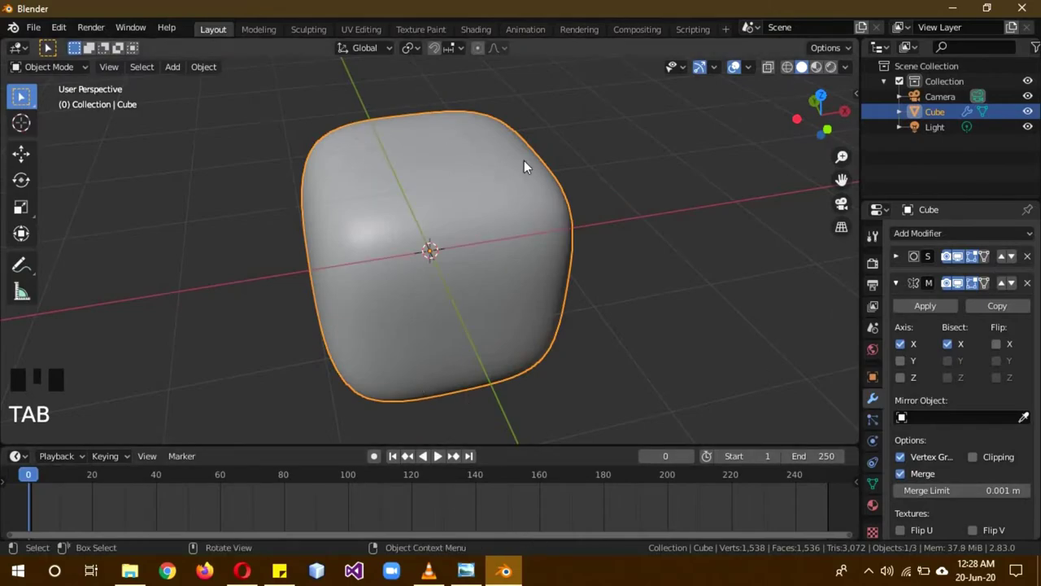
{"action": "left_click_drag", "start_coordinate": [615, 215], "coordinate": [600, 220]}
{"action": "key", "text": "b"}
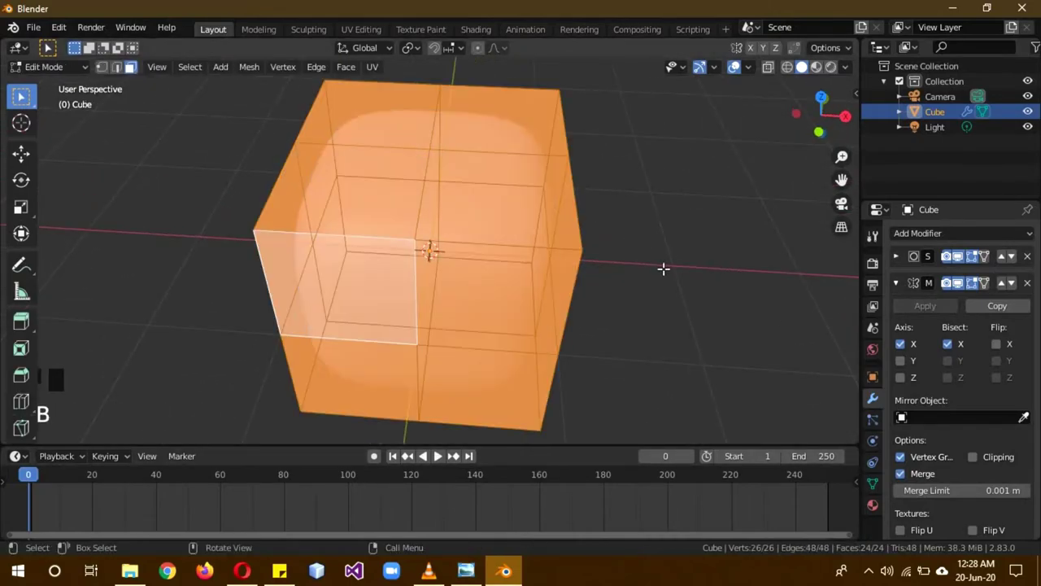
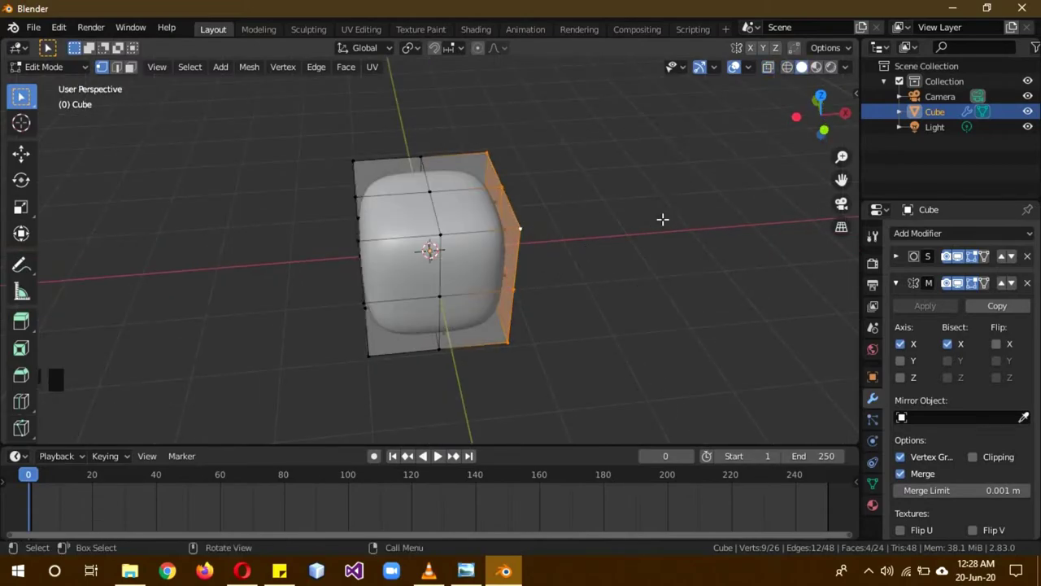
- Add a UV Sphere to the mesh, move it, and enable Clipping on the Mirror modifier
{"action": "key", "text": "shift+a"}
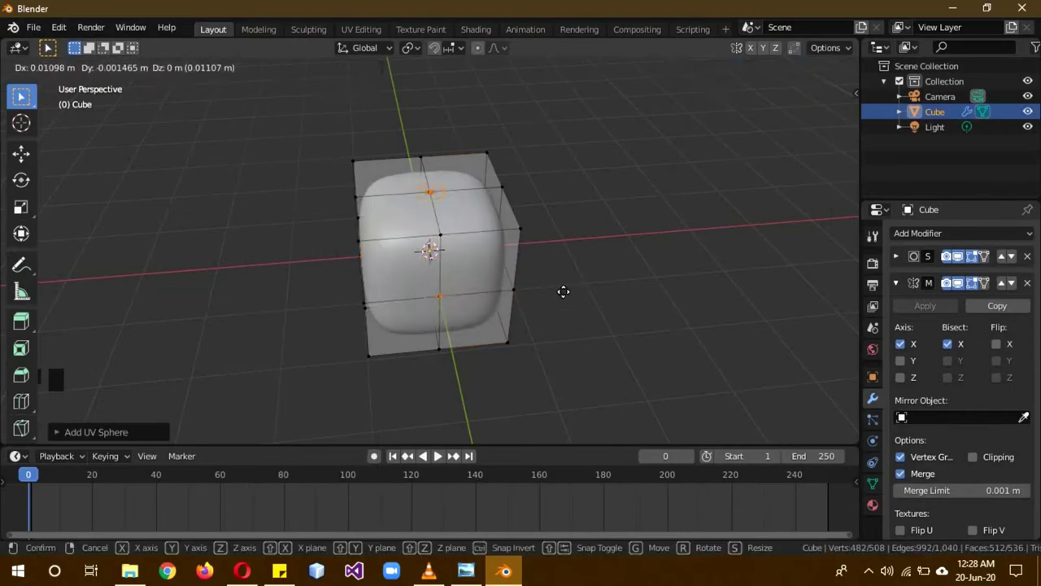
{"action": "scroll", "scroll_direction": "down", "scroll_amount": 3}
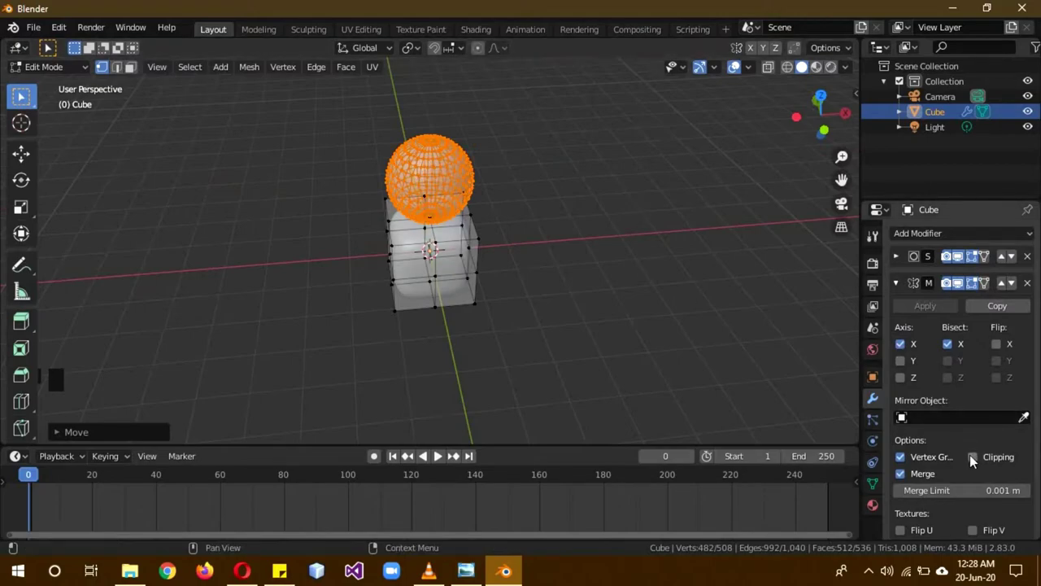
{"action": "left_click", "coordinate": [979, 461]}
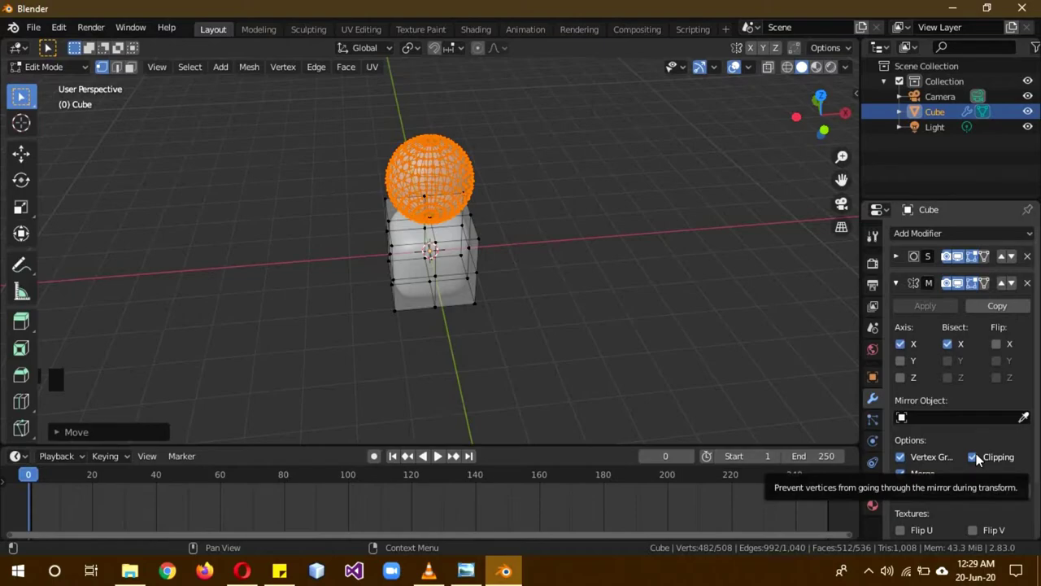
- Return to Object Mode and show the View Layer passes settings
{"action": "left_click", "coordinate": [82, 76]}
{"action": "left_click_drag", "start_coordinate": [76, 91], "coordinate": [589, 160]}
{"action": "left_click_drag", "start_coordinate": [590, 160], "coordinate": [878, 309]}
{"action": "left_click", "coordinate": [878, 309]}
{"action": "scroll", "scroll_direction": "up", "scroll_amount": 3}
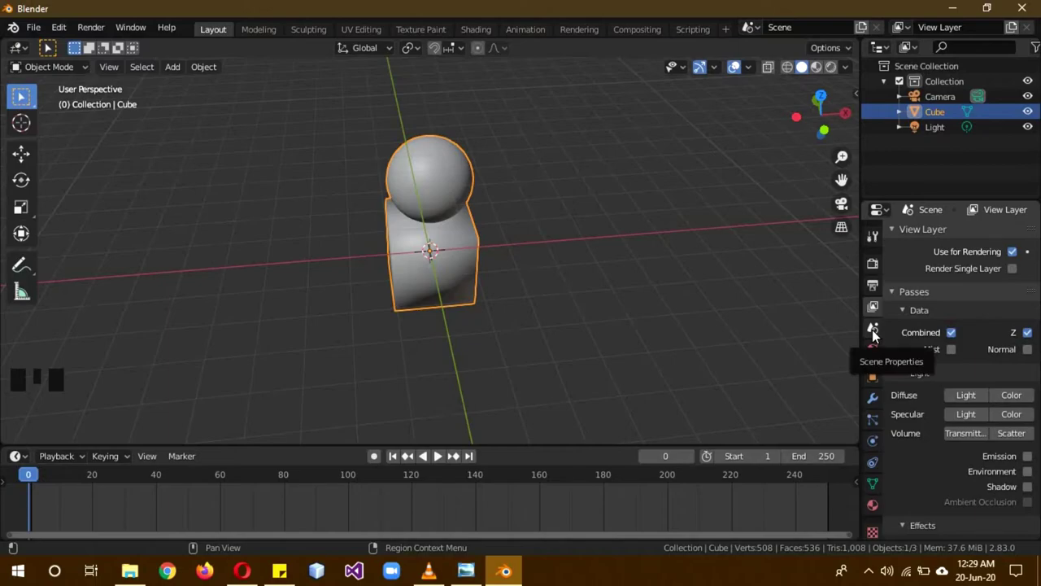
- Toggle Gravity off in Scene Properties, then switch to the World settings
{"action": "left_click", "coordinate": [877, 331]}
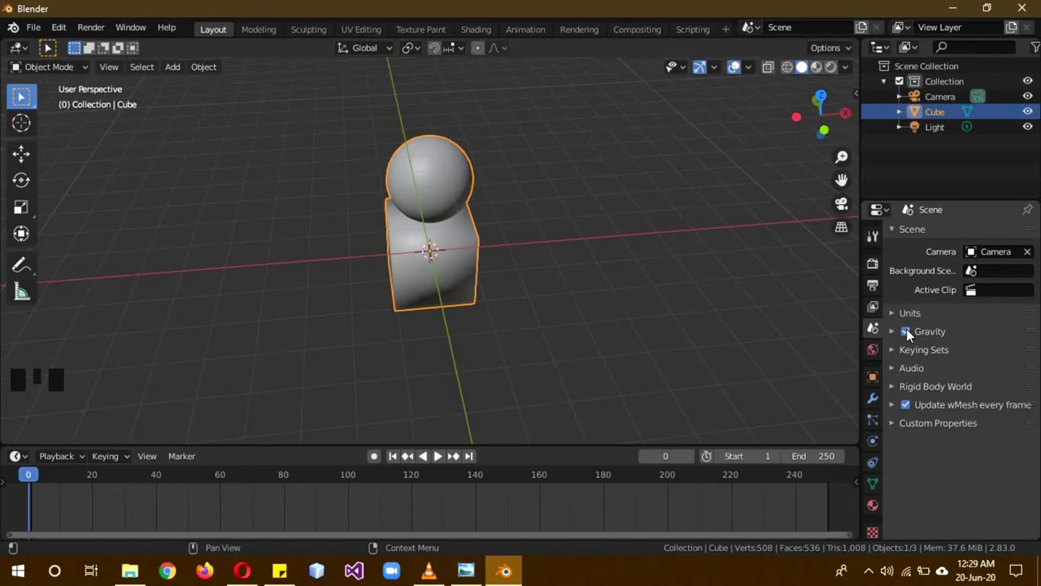
{"action": "left_click", "coordinate": [910, 330]}
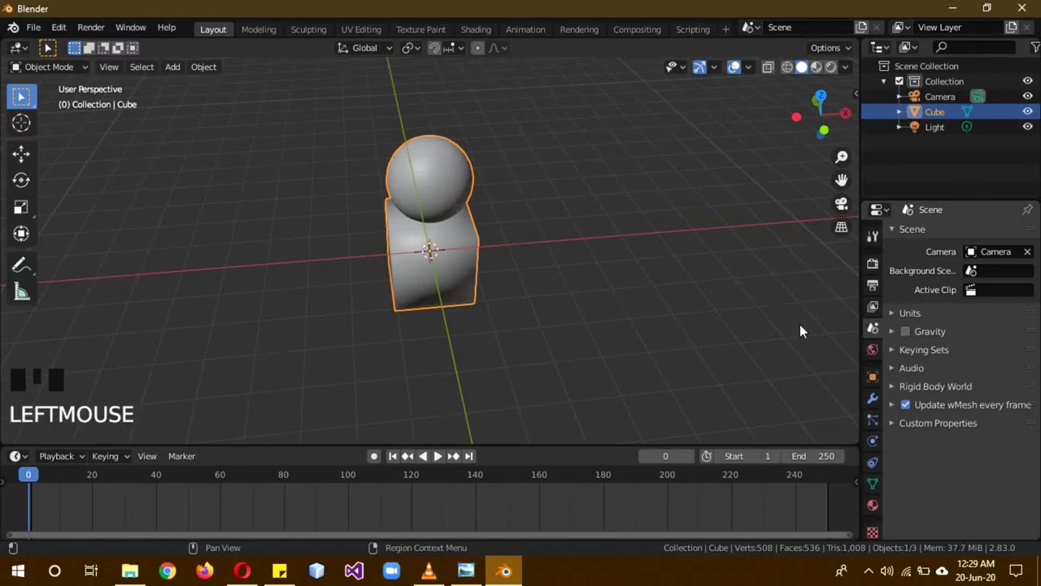
{"action": "left_click_drag", "start_coordinate": [653, 311], "coordinate": [910, 336]}
{"action": "left_click", "coordinate": [910, 336]}
- Preview in Rendered shading and set the World colour to a pale light grey, then back to Solid
{"action": "left_click", "coordinate": [879, 355]}
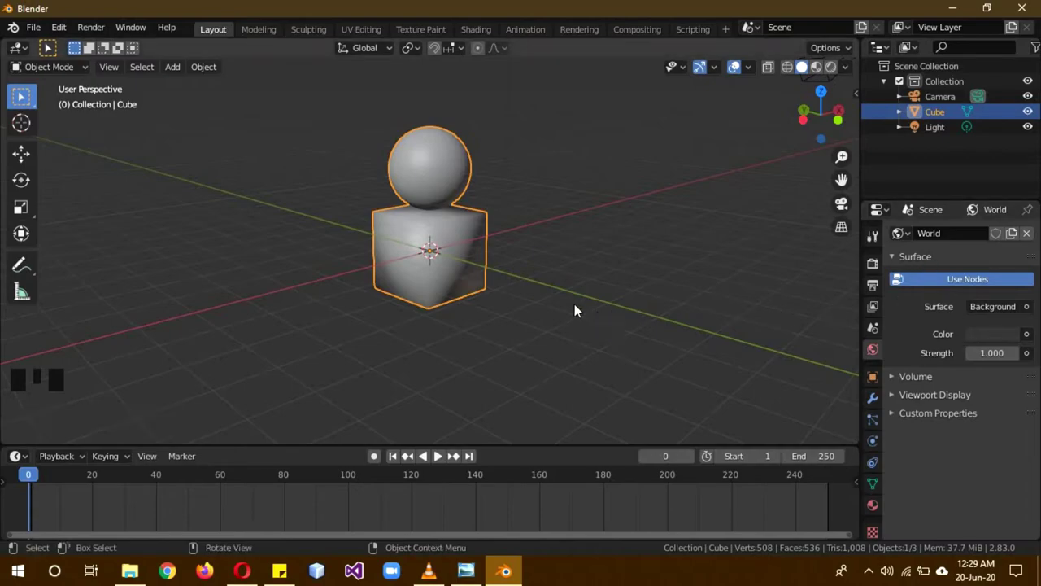
{"action": "key", "text": "z"}
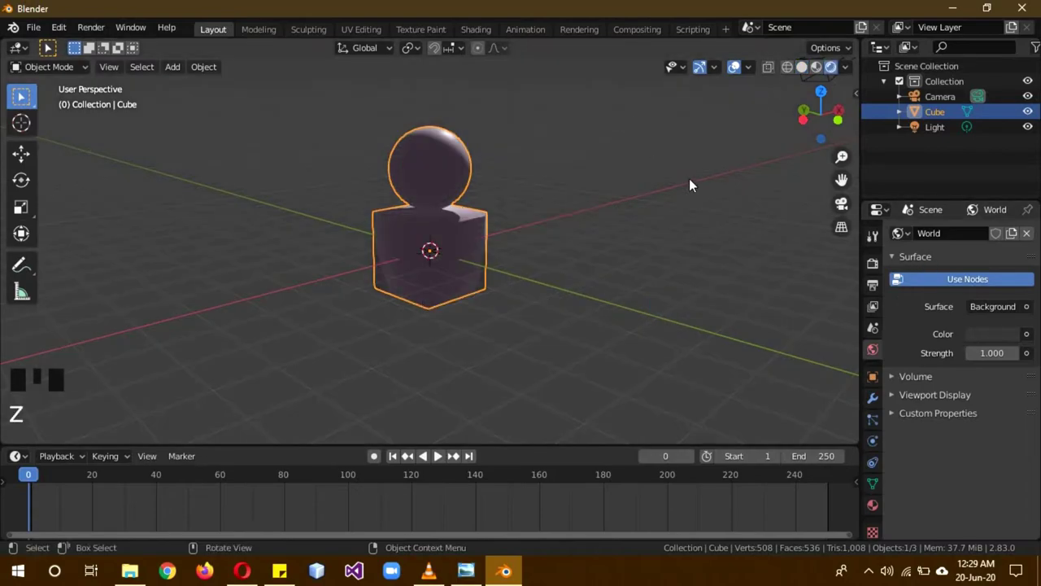
{"action": "left_click_drag", "start_coordinate": [671, 214], "coordinate": [1002, 337]}
{"action": "left_click", "coordinate": [1002, 337]}
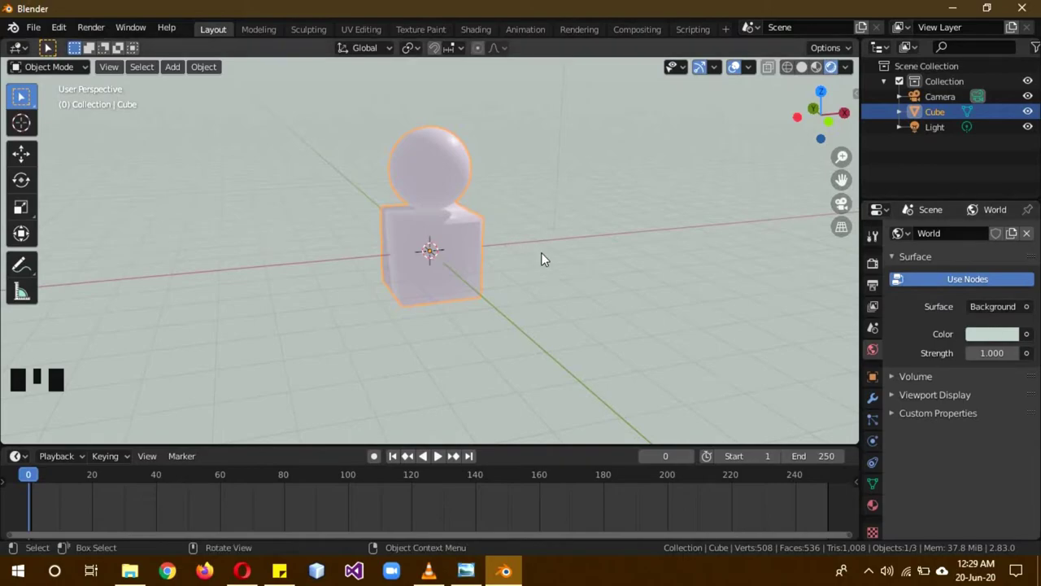
{"action": "key", "text": "z"}
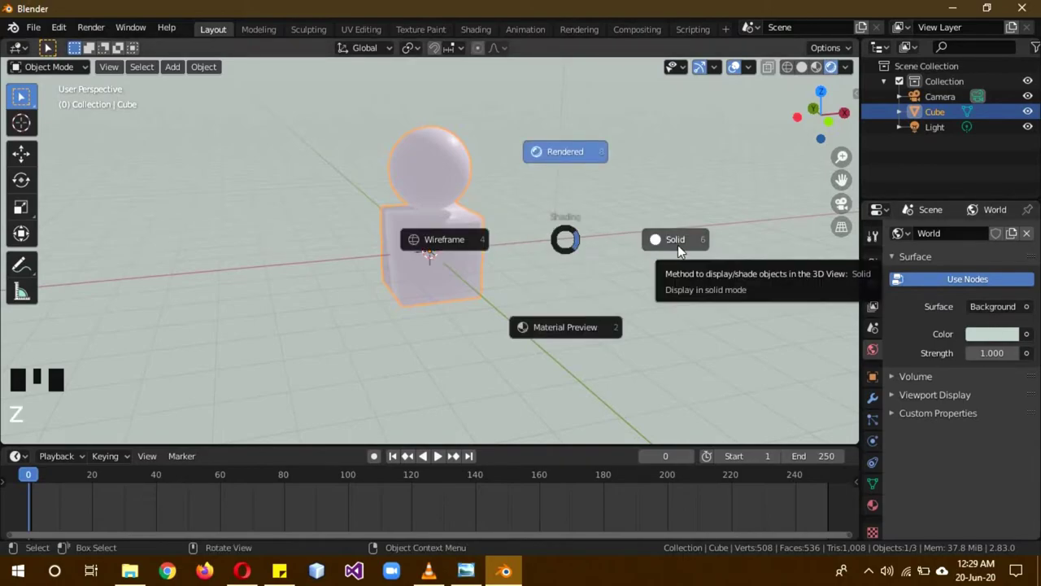
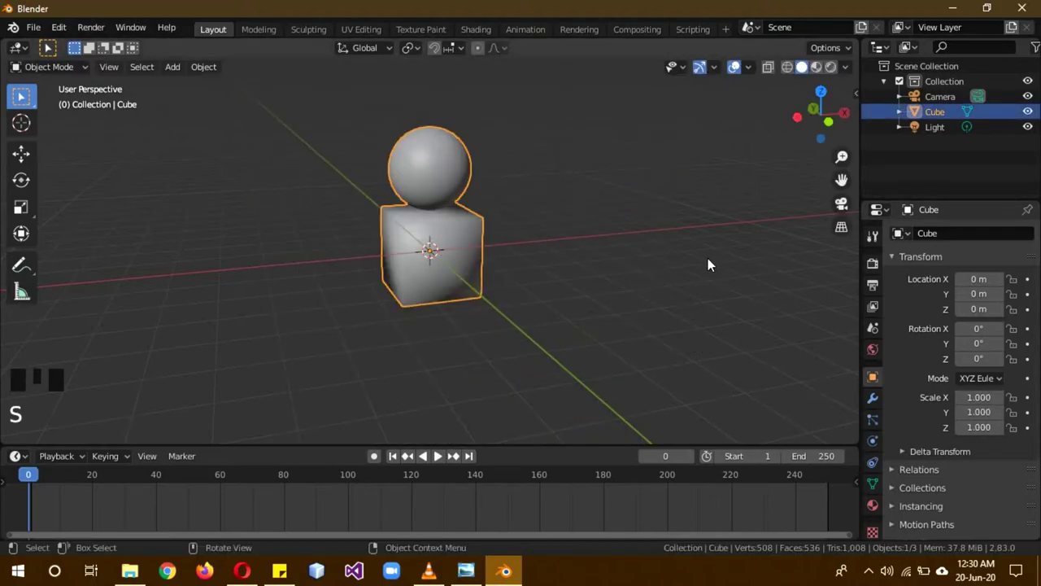
- View the Cube's object and texture settings, then turn the 3D view into the Shader Editor
{"action": "key", "text": "KP_1"}
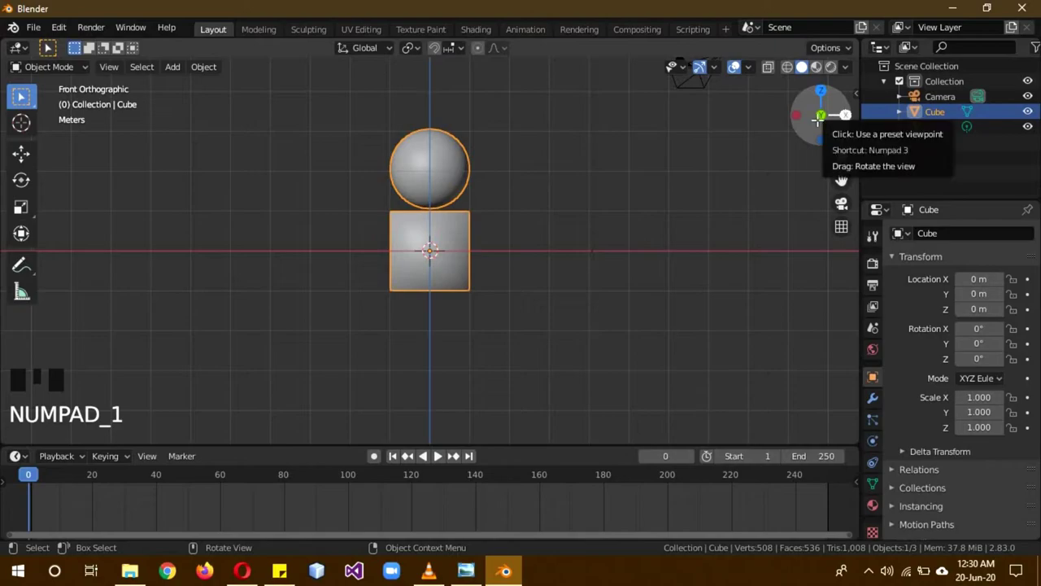
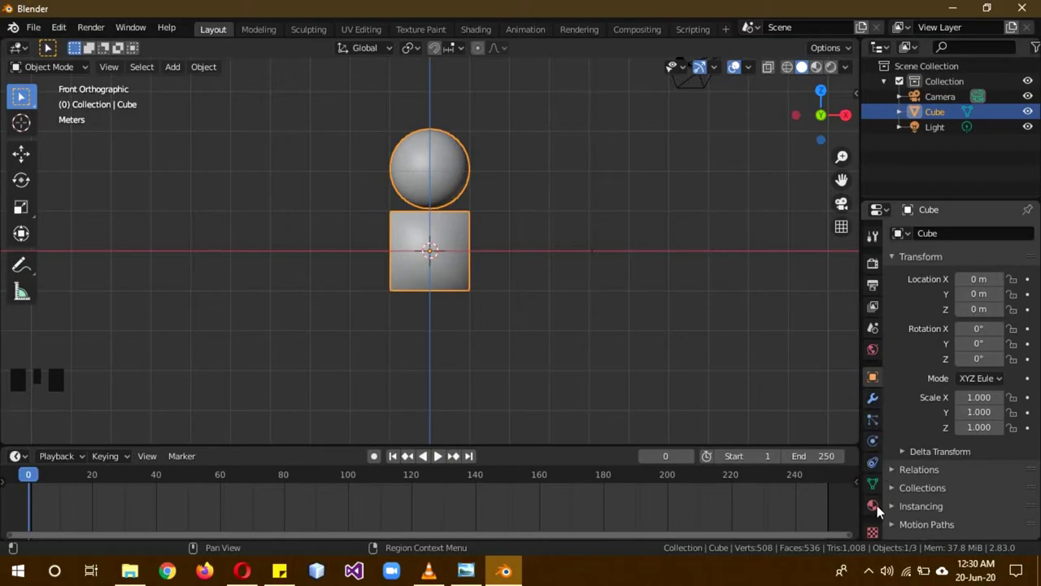
{"action": "left_click", "coordinate": [878, 487]}
{"action": "left_click", "coordinate": [884, 529]}
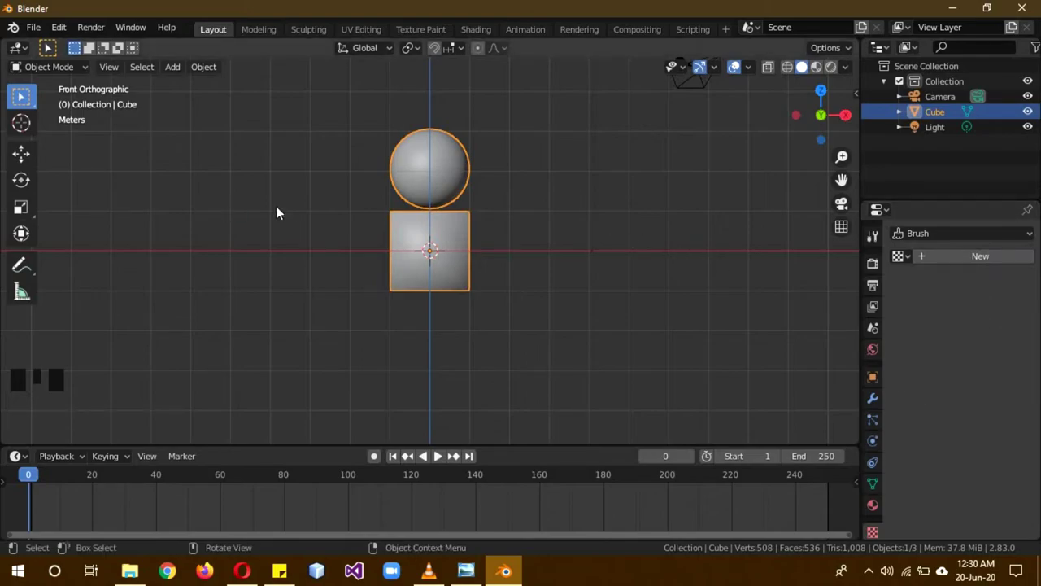
{"action": "left_click_drag", "start_coordinate": [82, 69], "coordinate": [86, 157]}
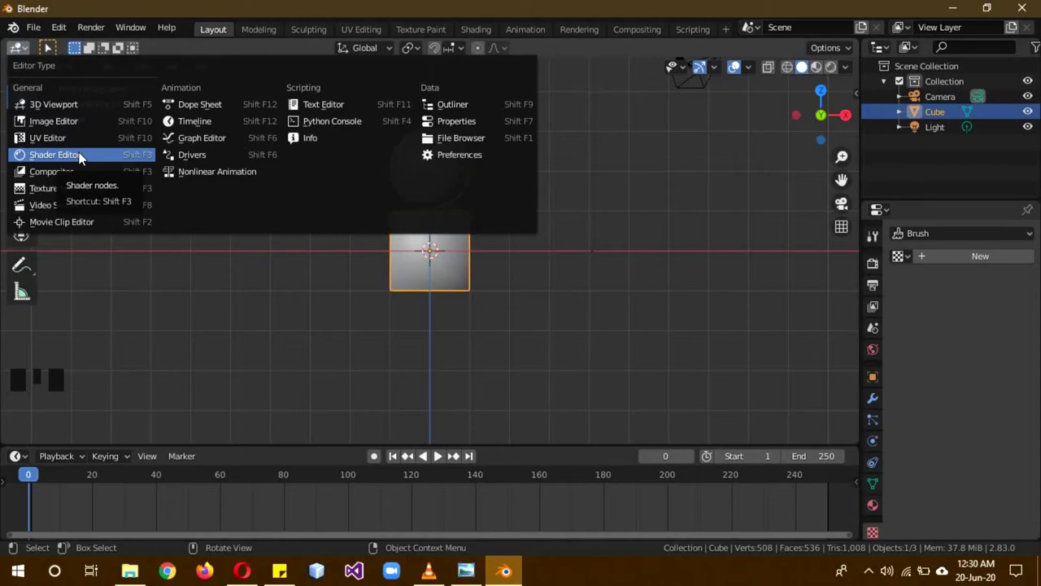